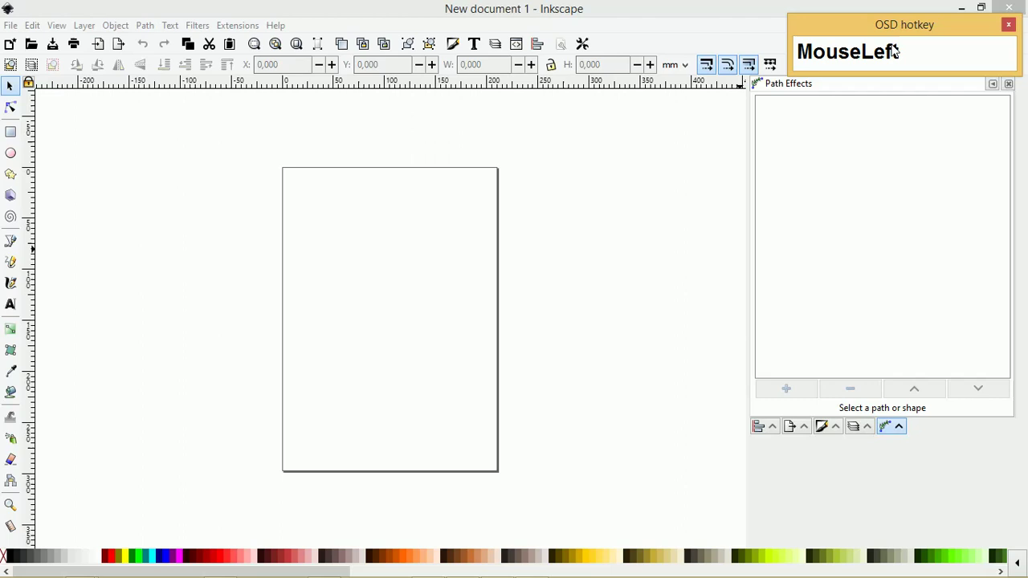
Set snap-to-objects distance to 1.0 and grid snapping to always snap in Document Properties
right_click(689, 130)
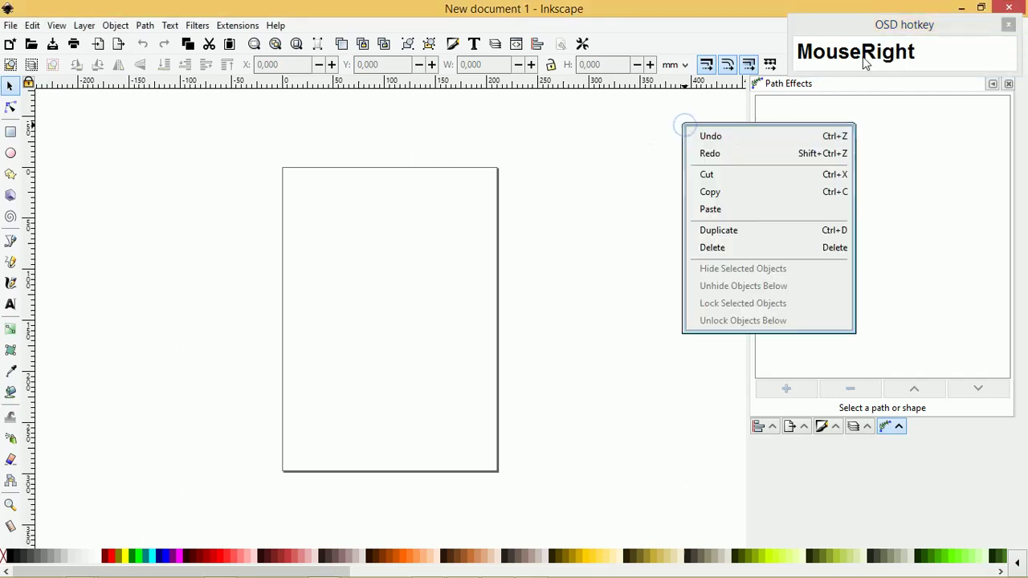
drag(592, 144, 594, 40)
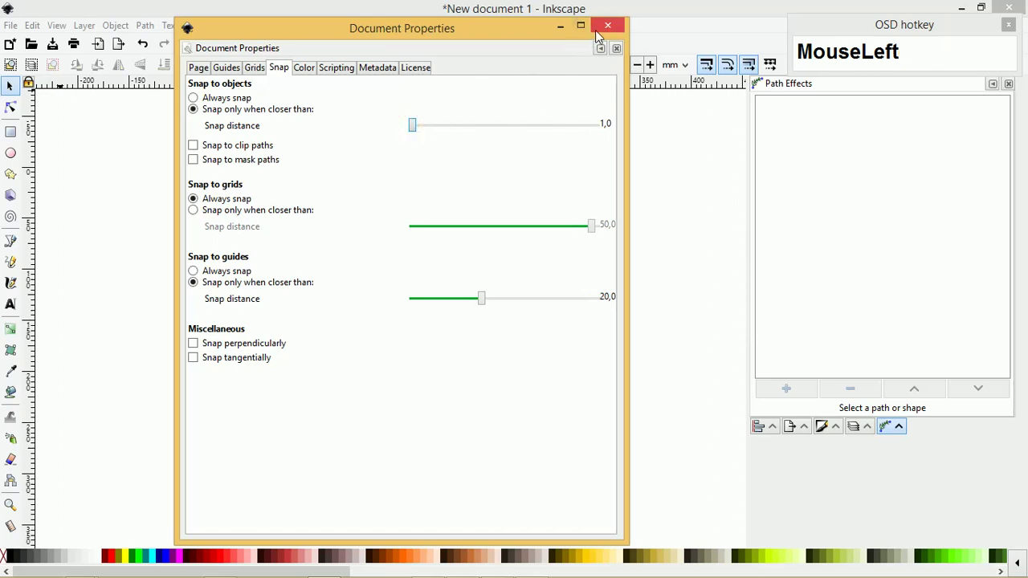
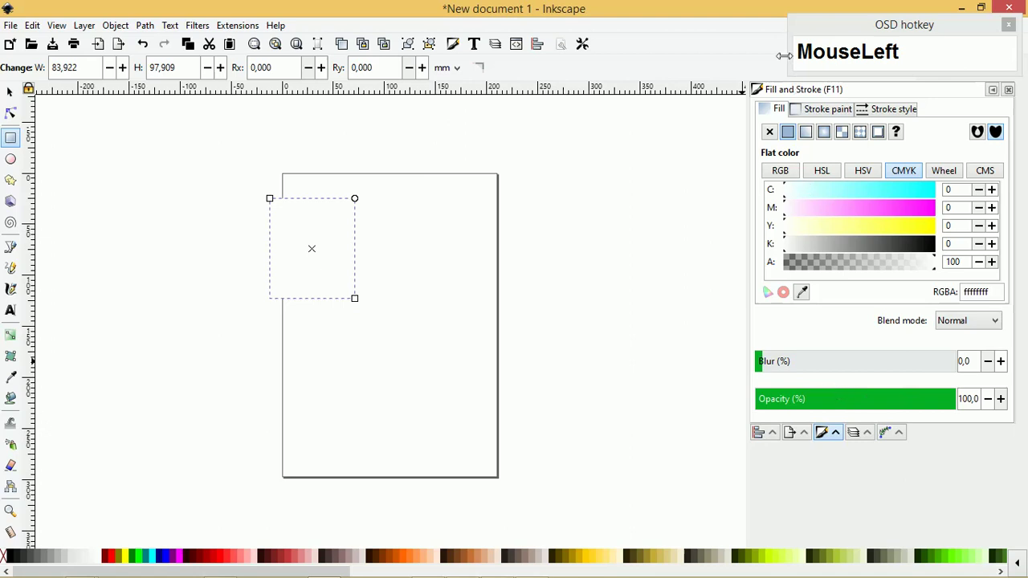
Move the 84 × 98 mm rectangle fully onto the page at about X 22, Y 29
drag(916, 26, 306, 220)
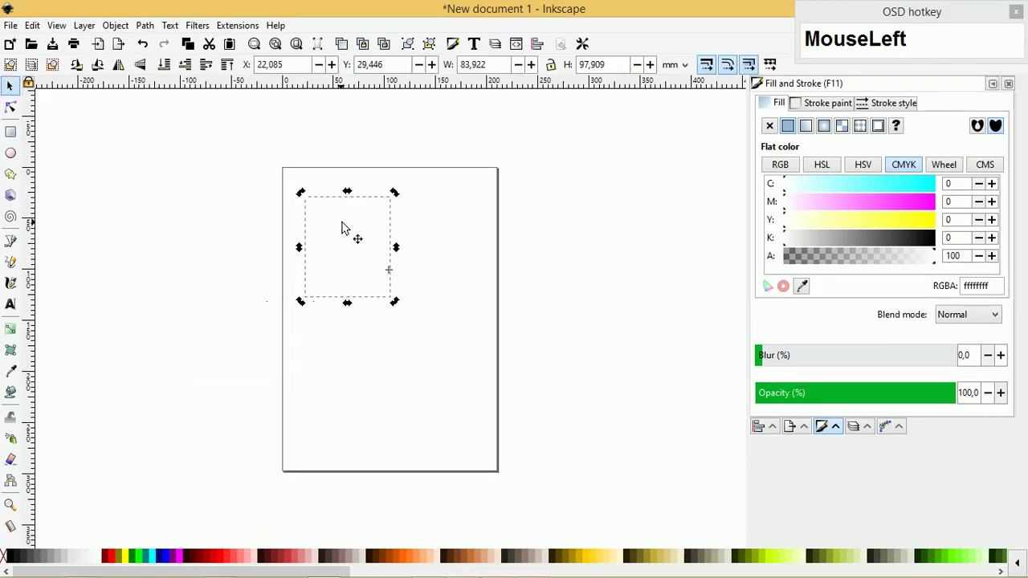
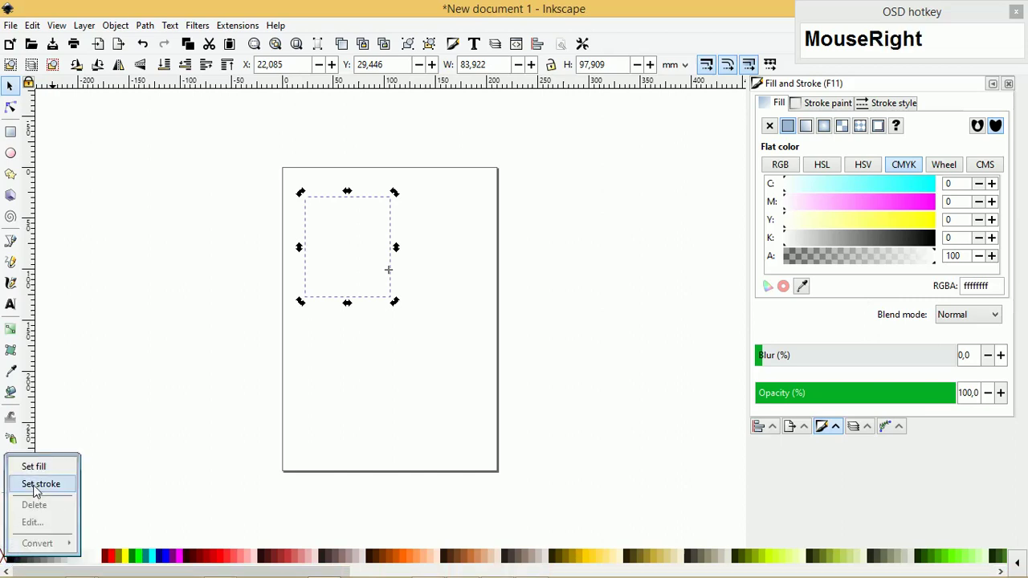
Give the rectangle a black stroke, size it 55 × 88 mm and round its corners
click(39, 492)
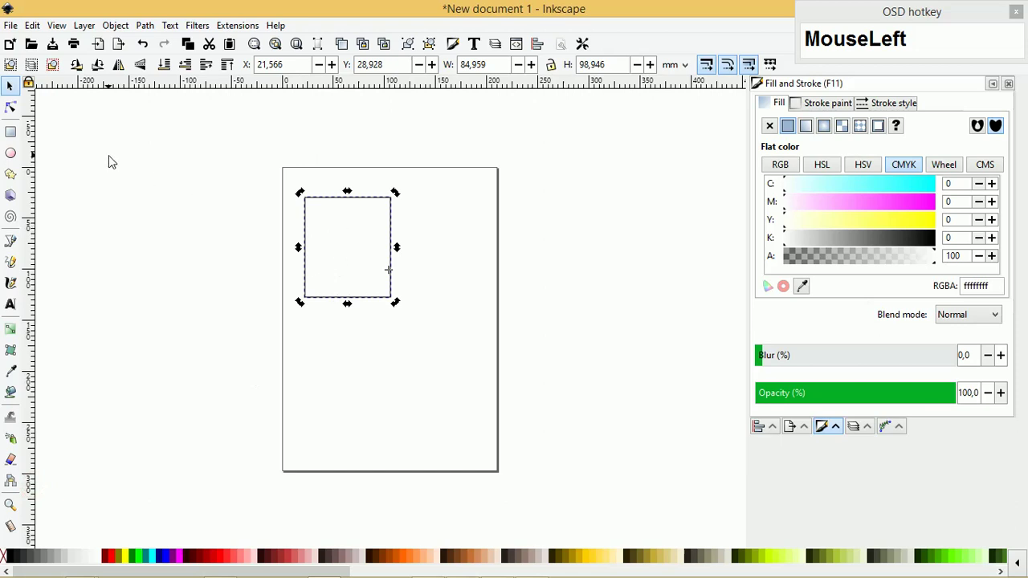
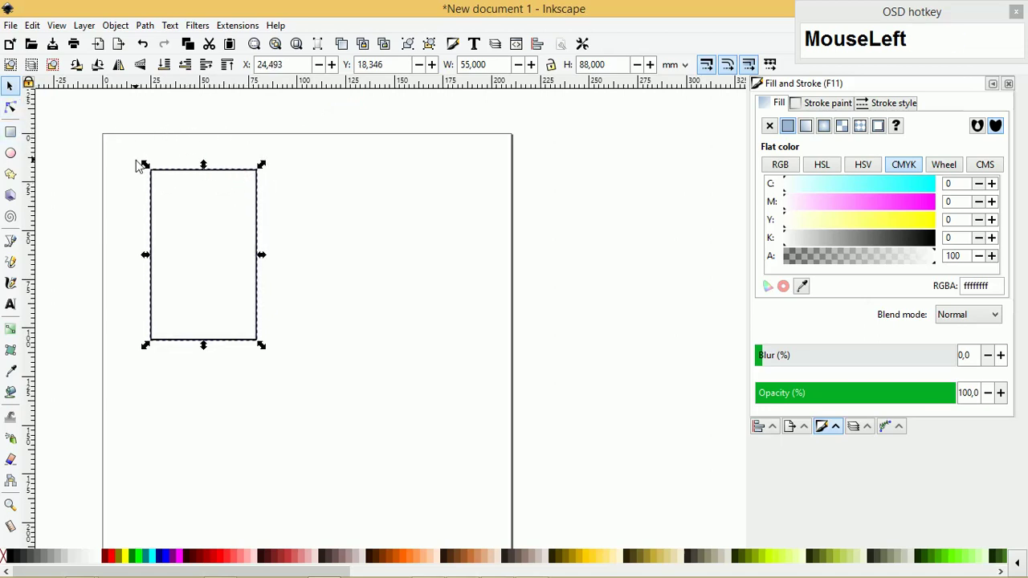
scroll(up, 3)
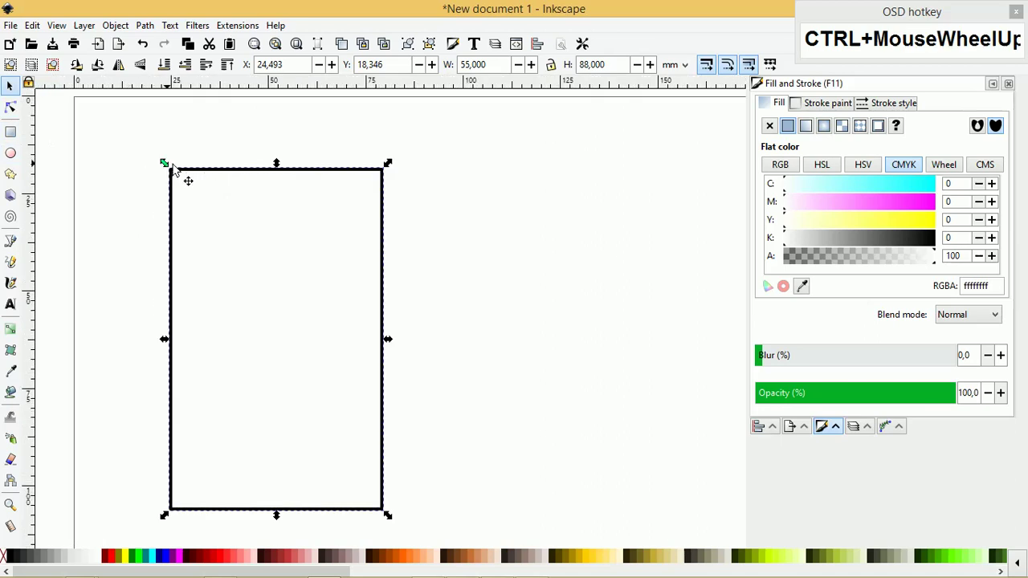
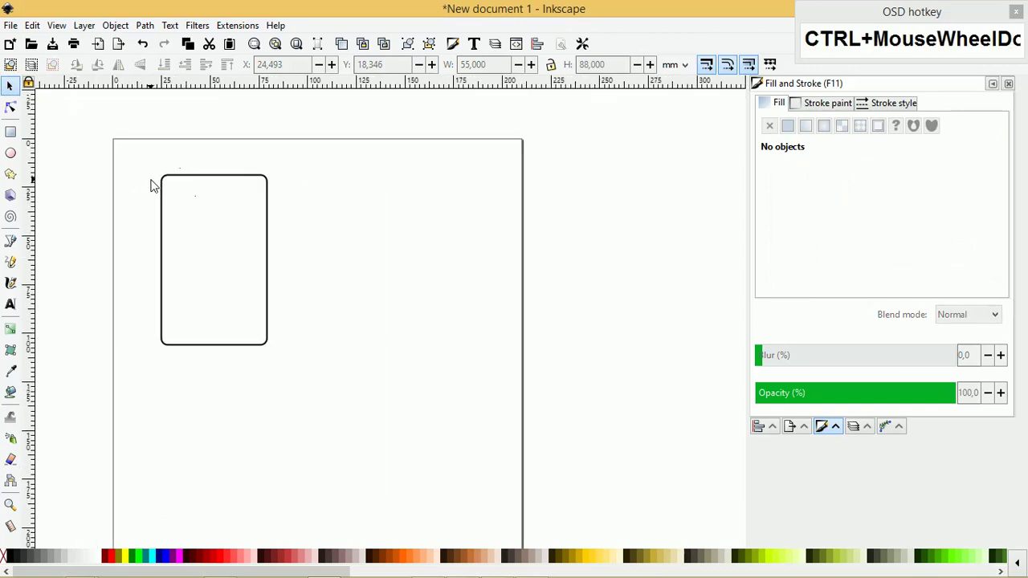
key(Tab)
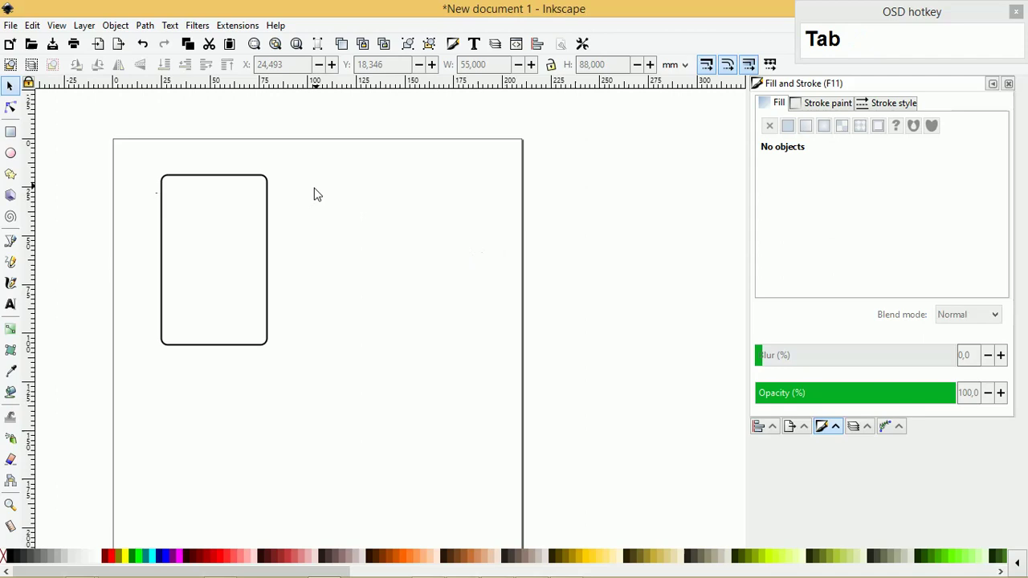
Import the skyscraper photo and QR-code phone screenshot from the Pictures folder
click(18, 28)
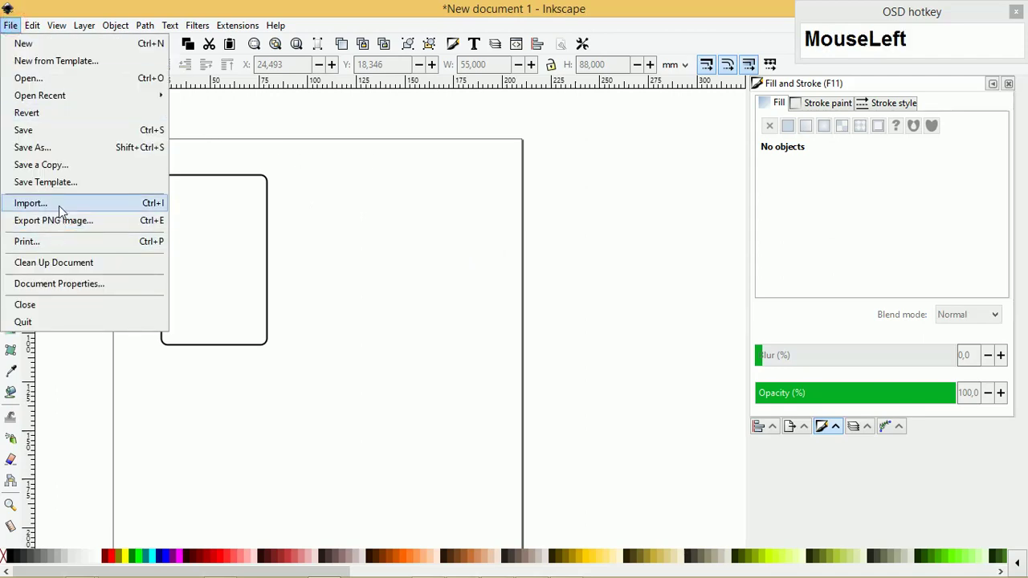
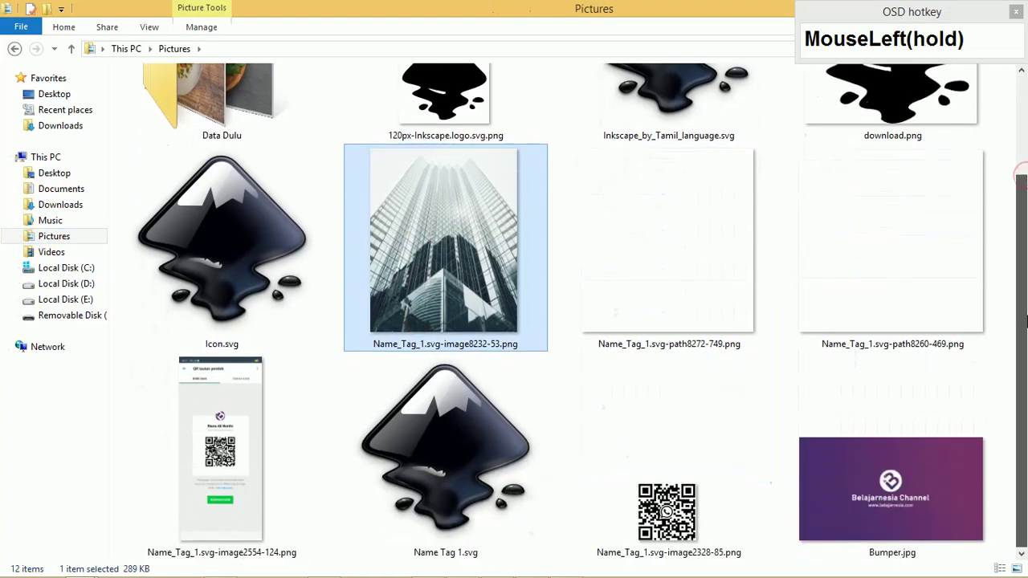
click(173, 404)
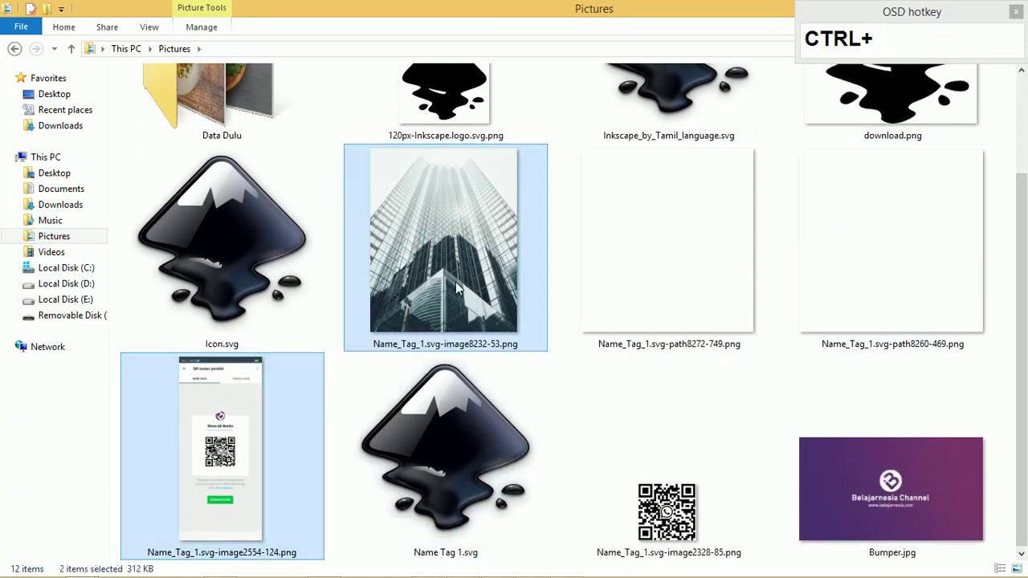
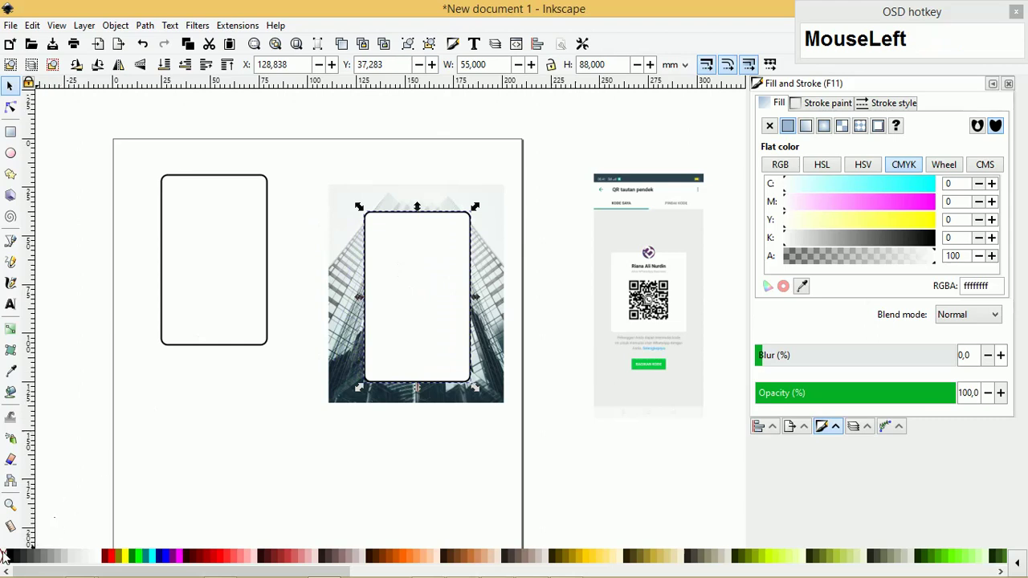
Clip the skyscraper photo to the rounded card outline with Set Clip
scroll(up, 3)
click(425, 261)
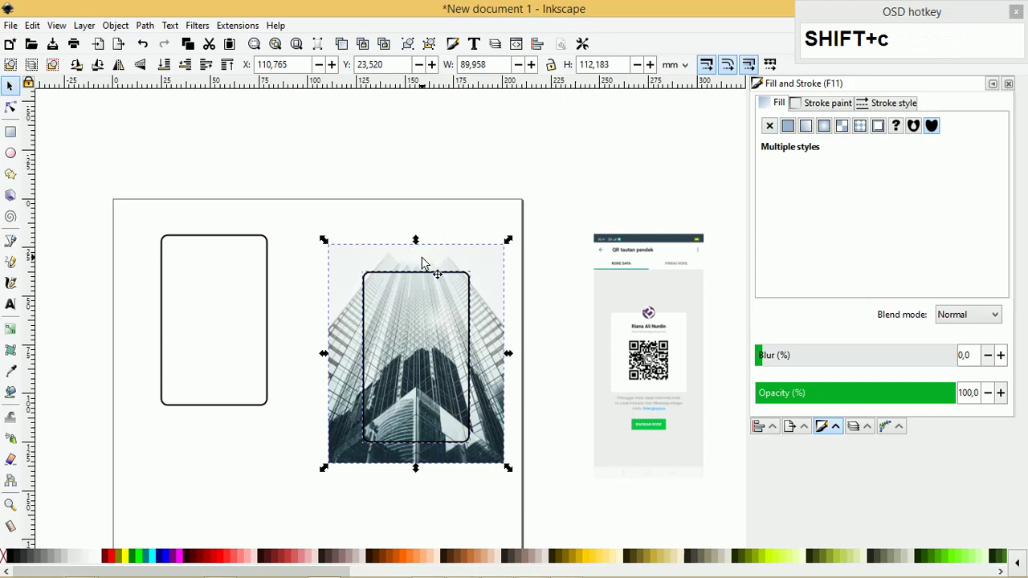
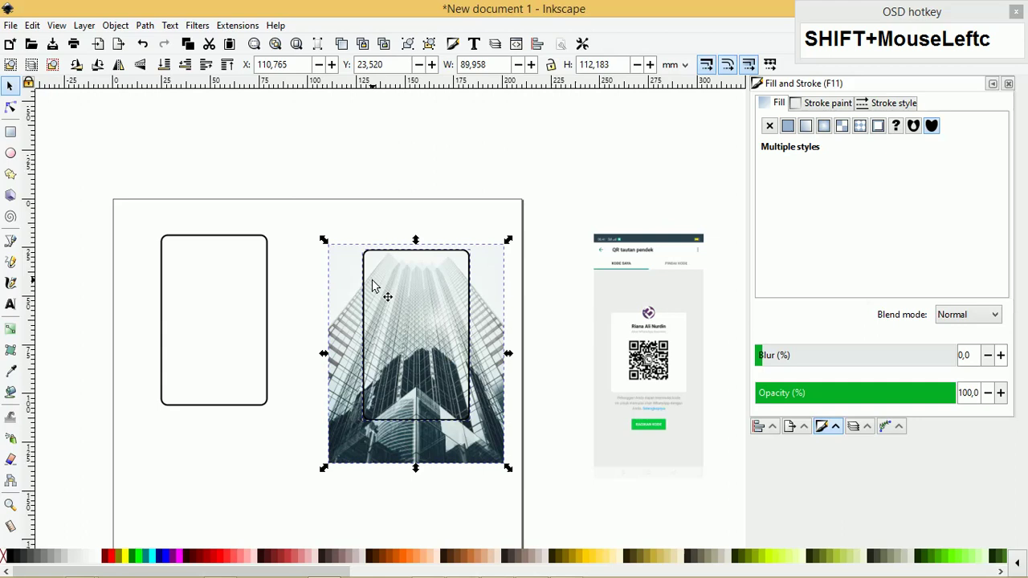
right_click(387, 292)
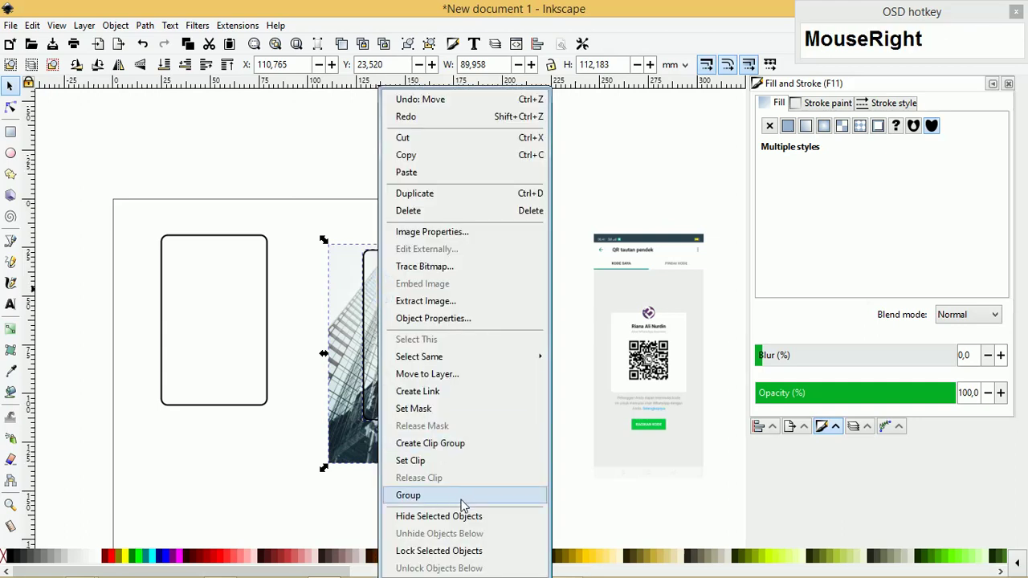
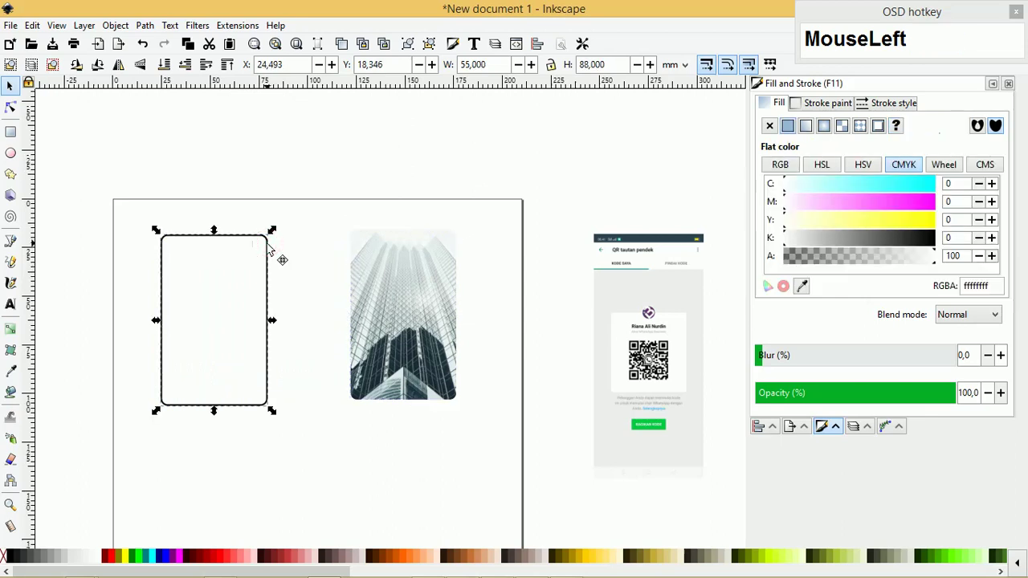
Raise the new black rounded card shape to the top over the cropped photo
key(Home)
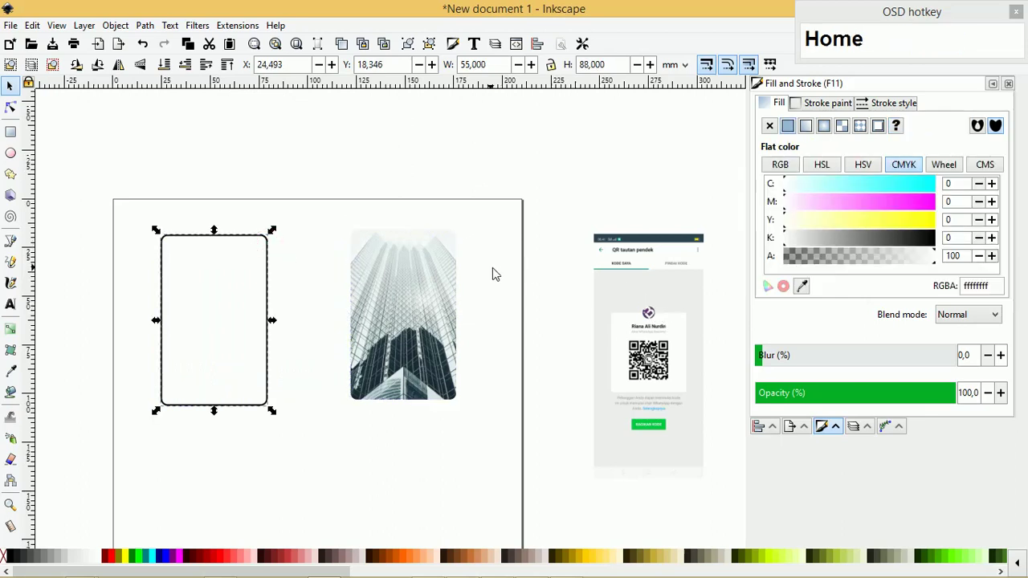
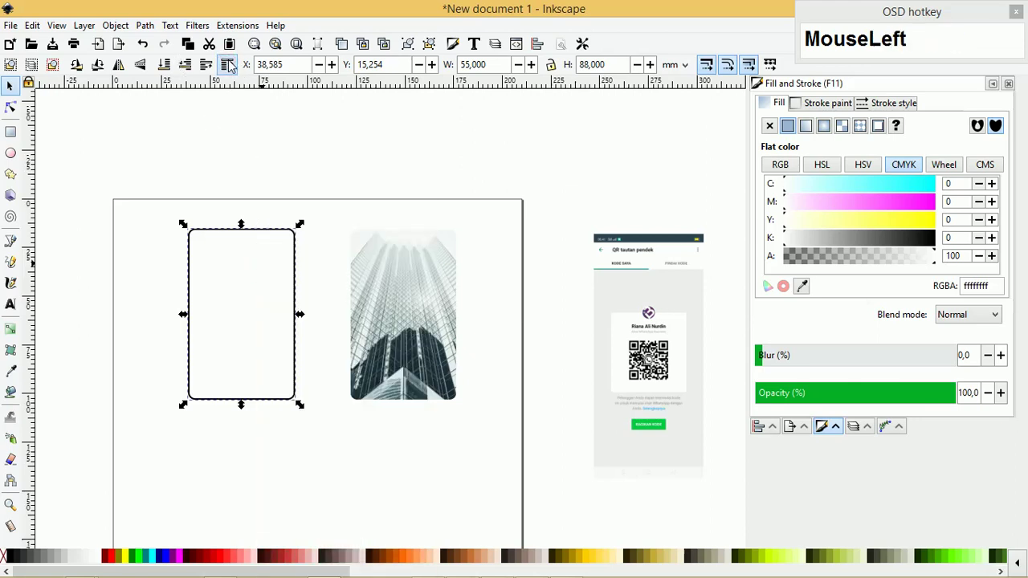
key(Home)
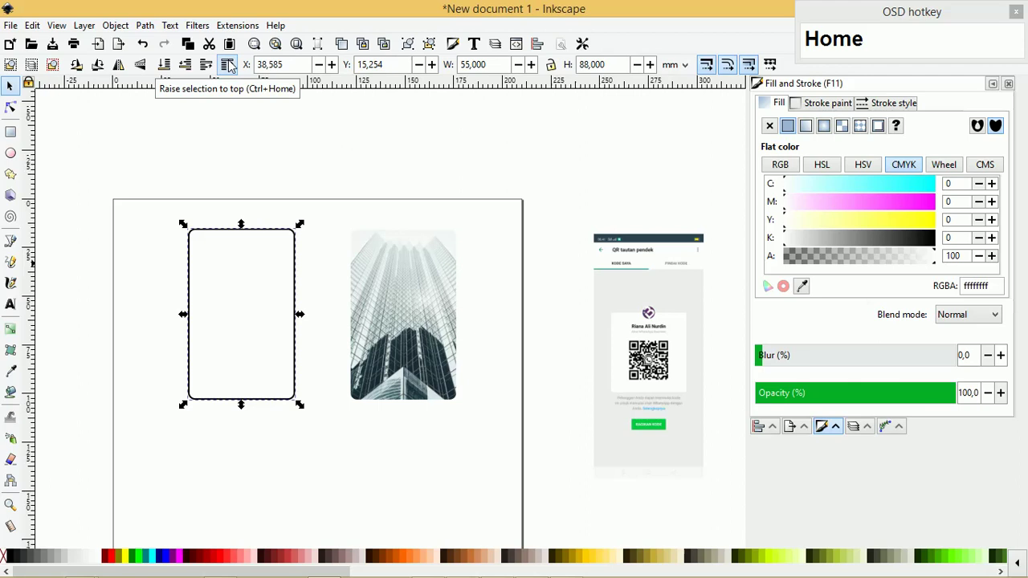
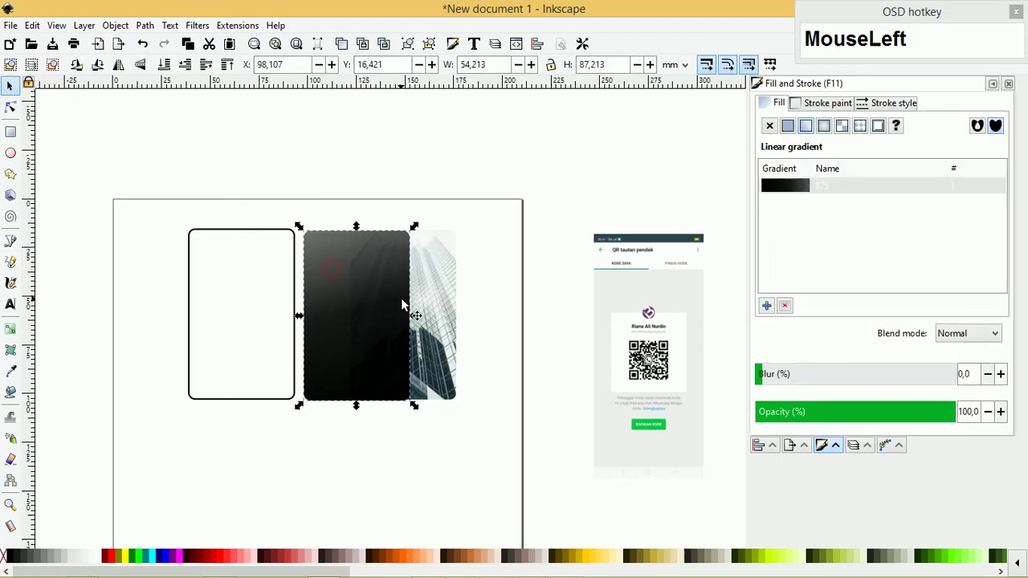
Move the black gradient card and photo right together and reposition the dark card on the page
drag(447, 278, 367, 300)
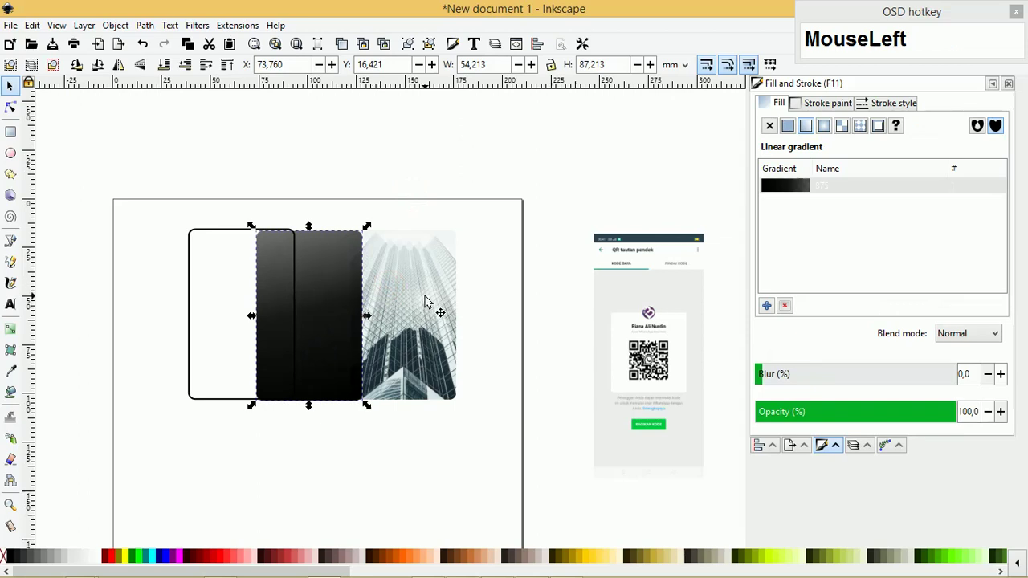
click(410, 263)
drag(401, 285, 434, 306)
key(c)
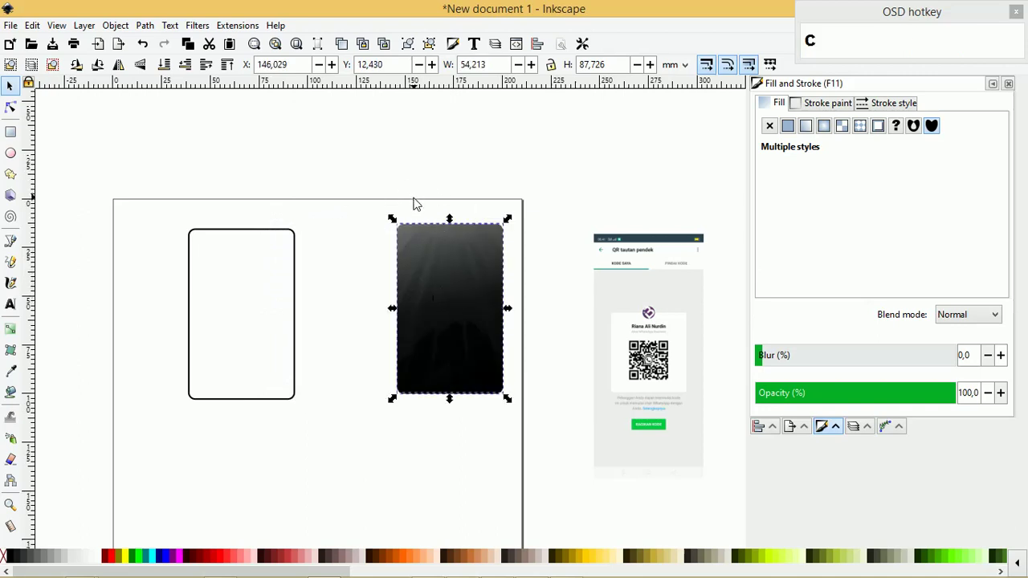
drag(444, 261, 445, 292)
right_click(445, 293)
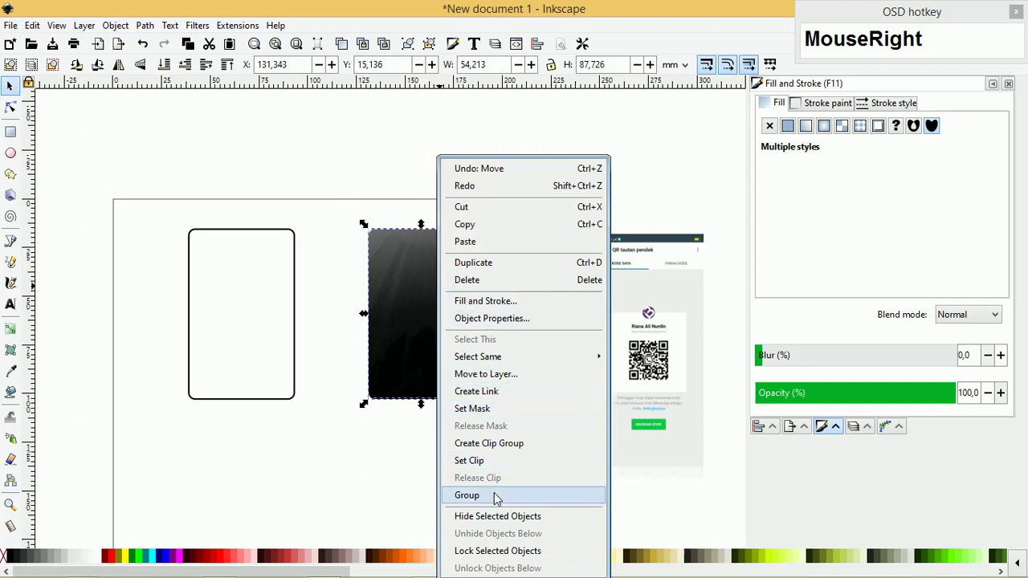
Group the dark image, align it with the card outline and lower it to the bottom behind it
click(498, 498)
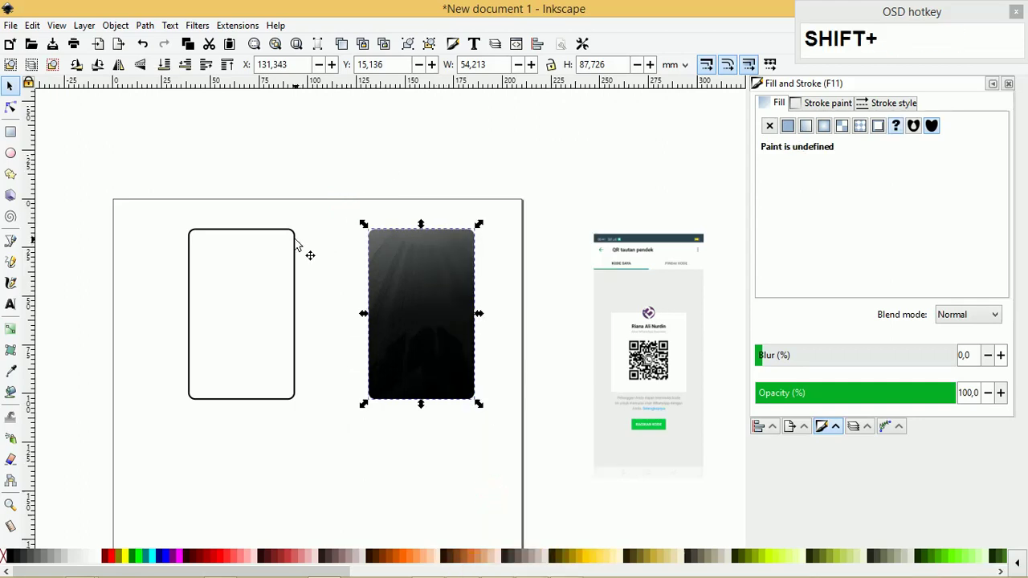
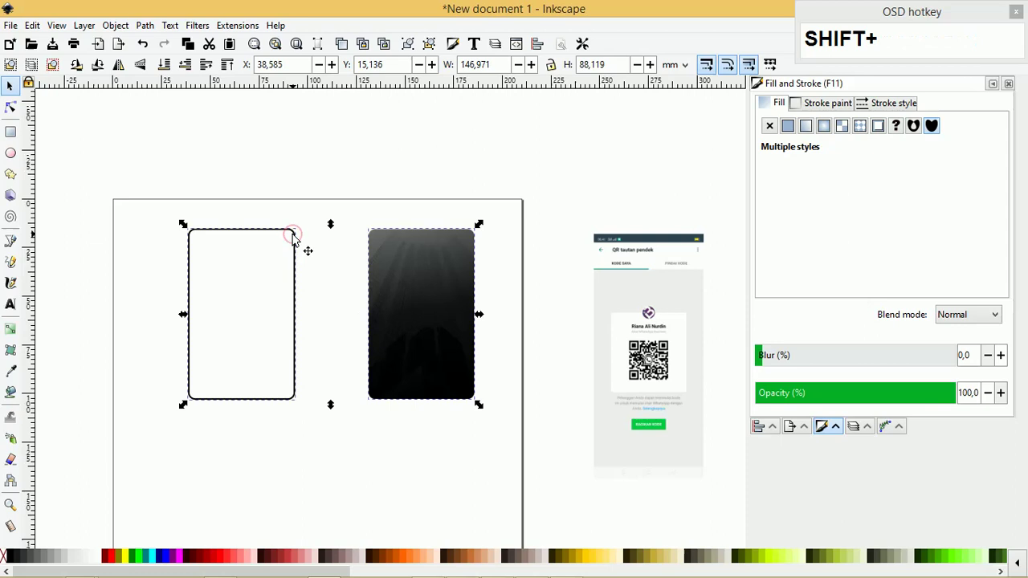
click(325, 209)
scroll(up, 3)
click(239, 256)
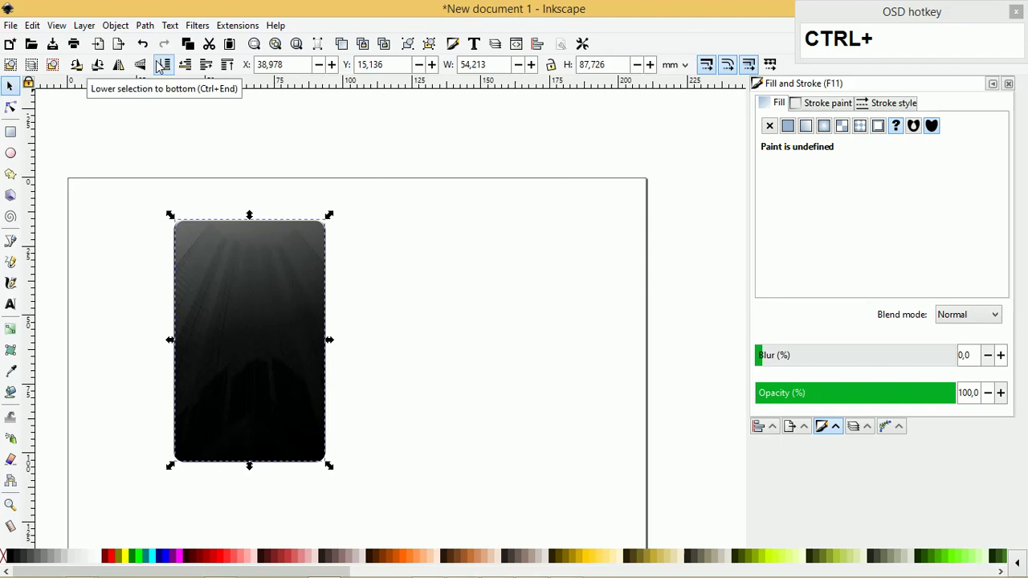
click(163, 66)
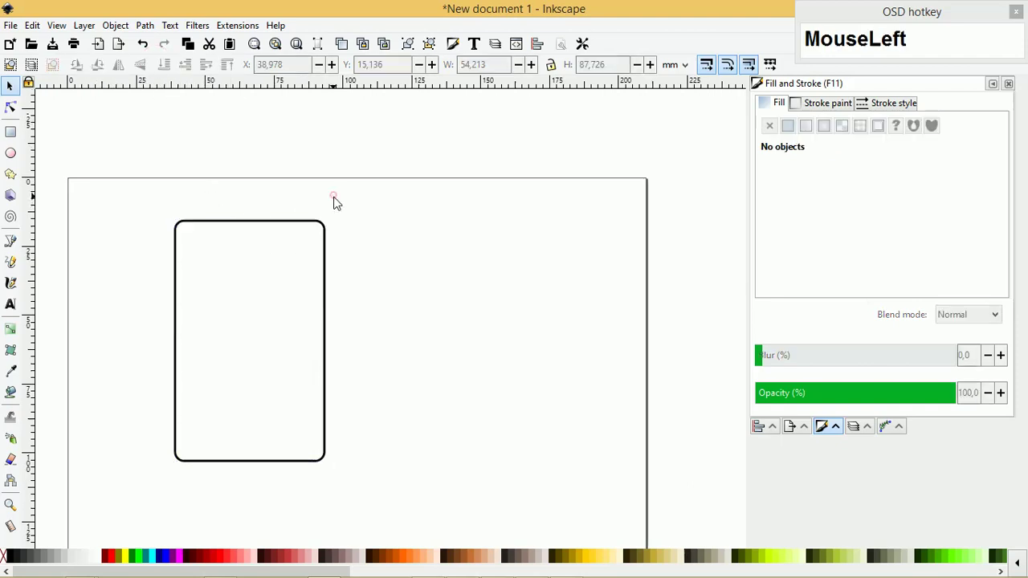
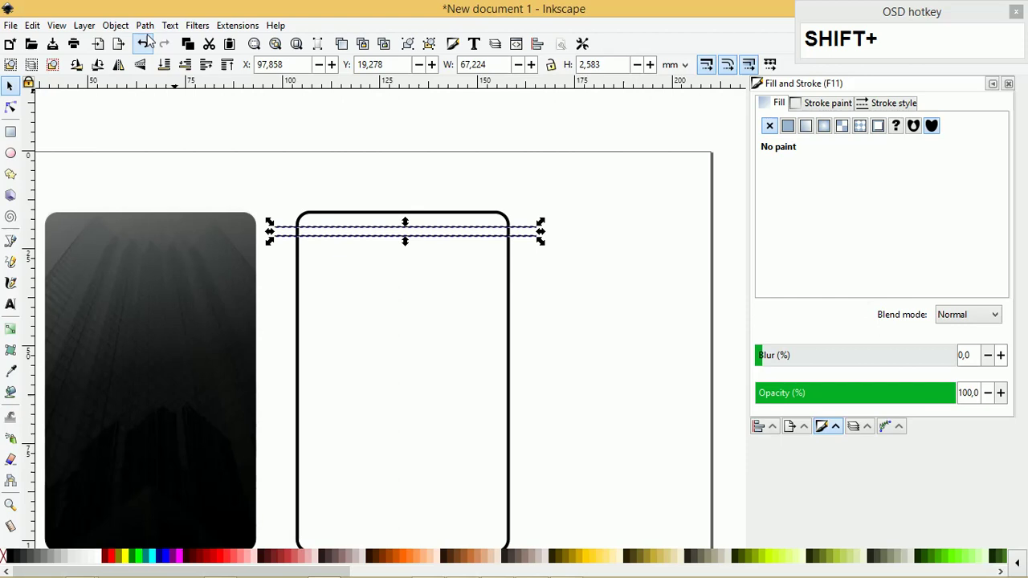
Fit the thin orange band across the top of the 55 × 88 mm card
click(149, 29)
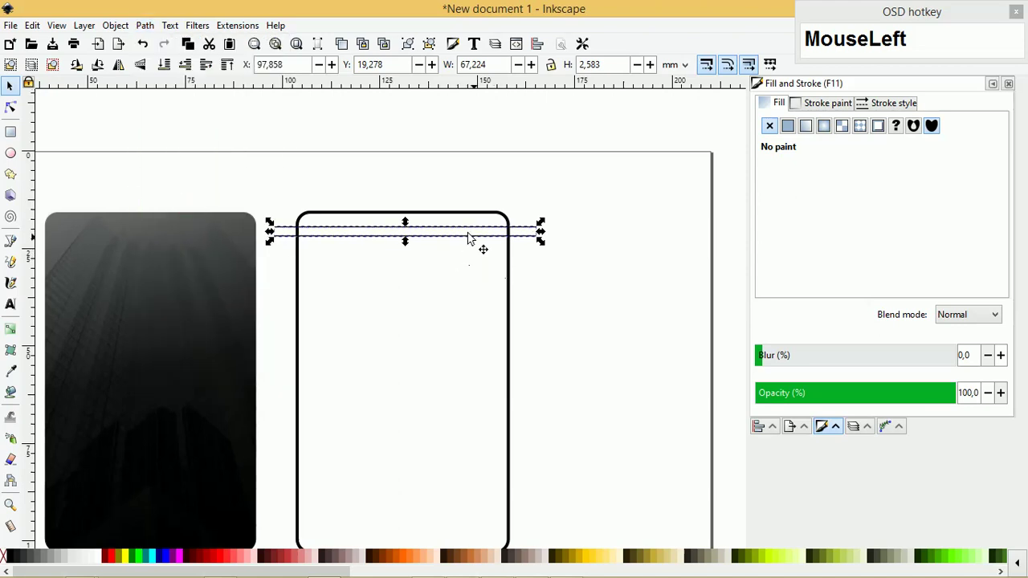
scroll(down, 3)
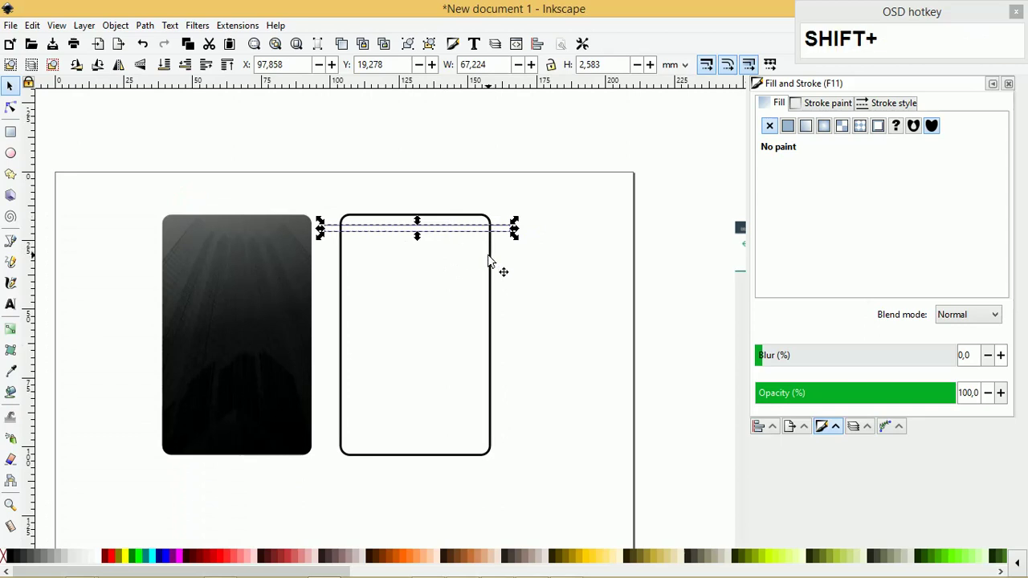
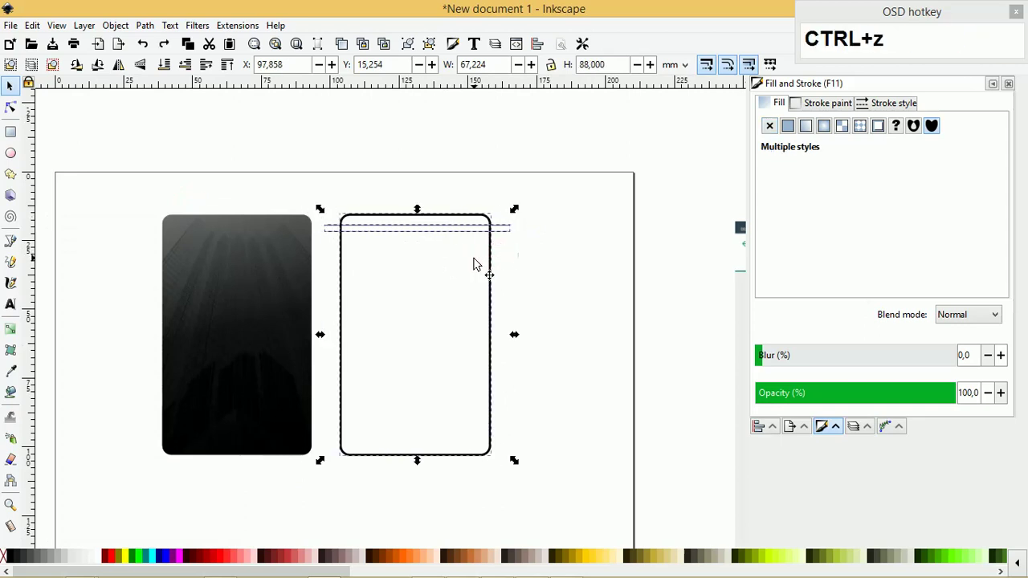
drag(148, 29, 185, 175)
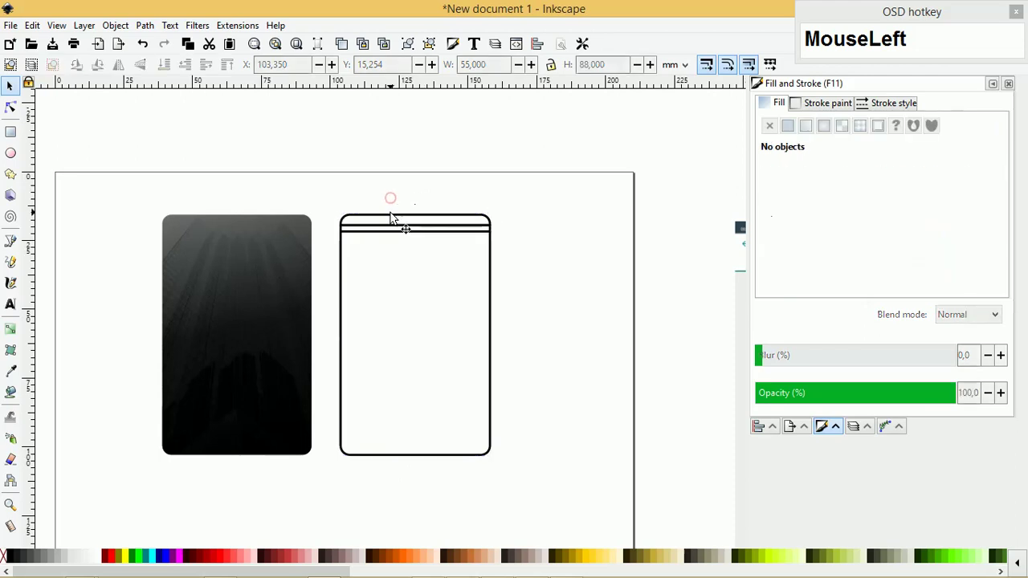
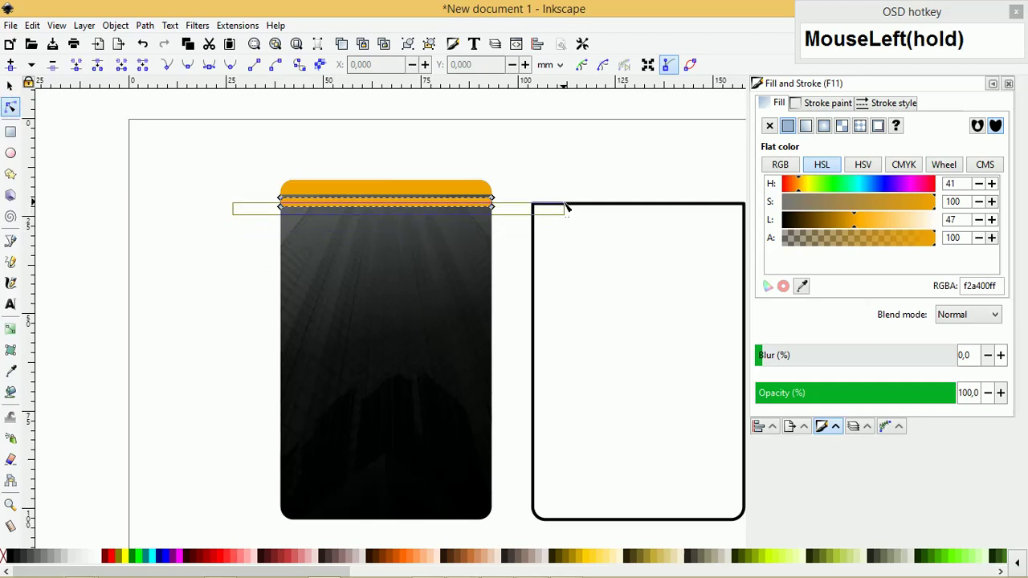
Flip the duplicated orange band and align it to the dark card's bottom edge
key(Up)
key(Up)
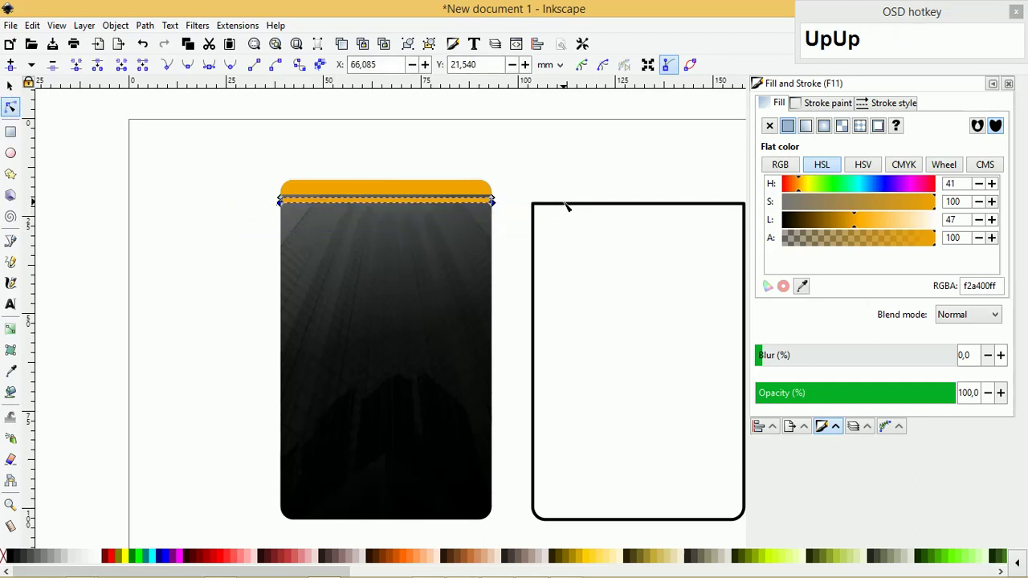
click(9, 80)
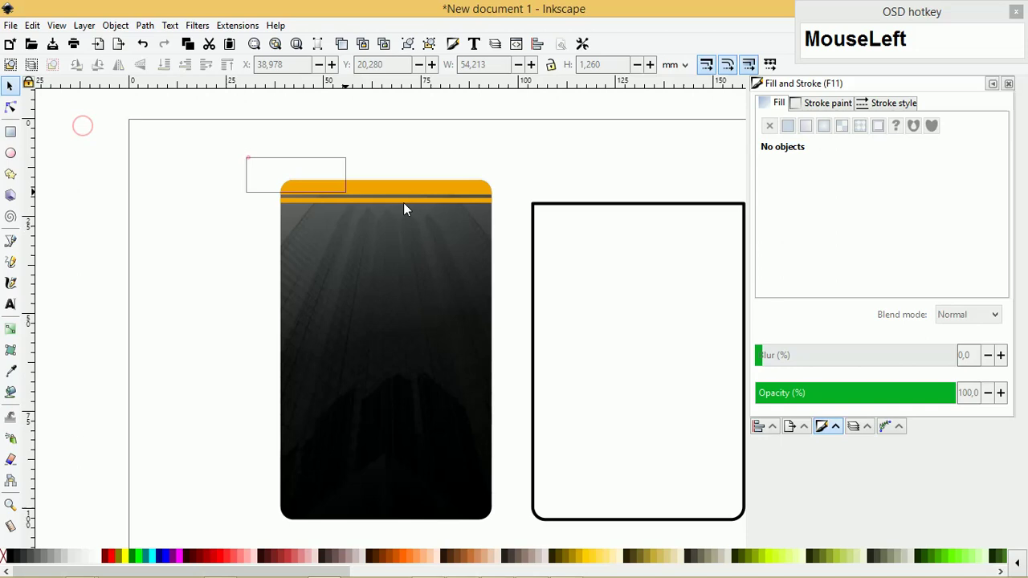
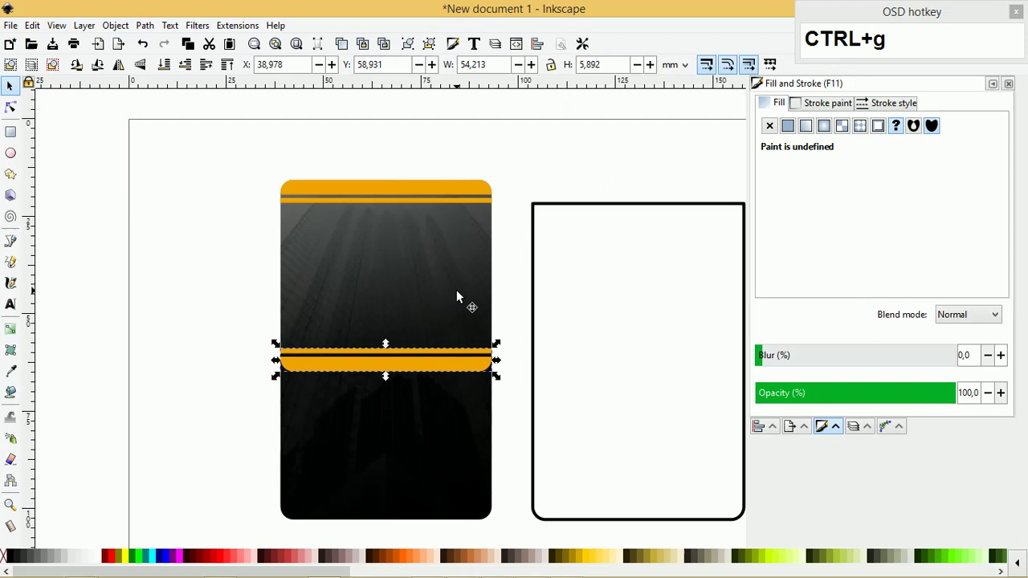
click(460, 298)
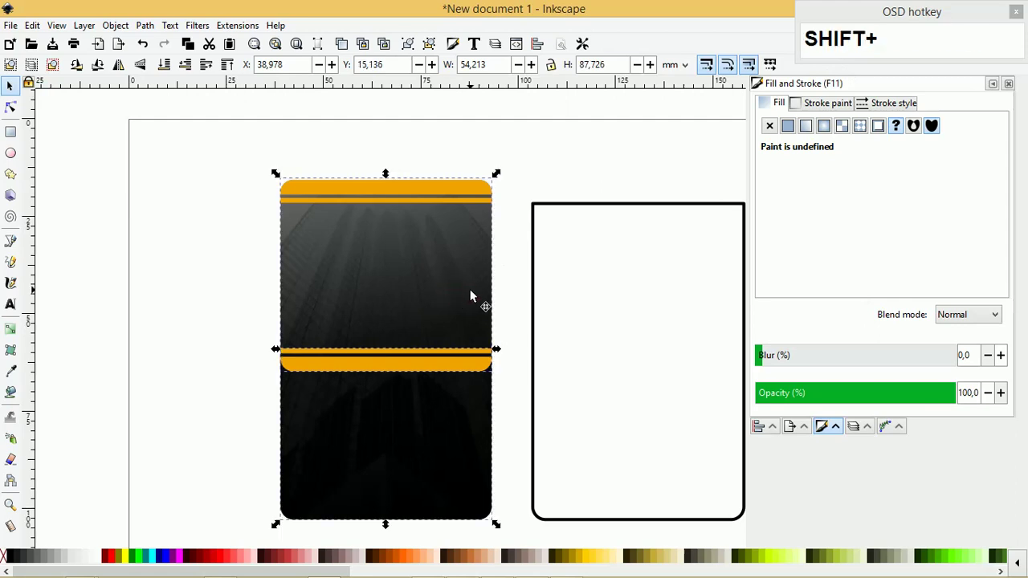
key(b)
click(540, 174)
scroll(down, 3)
scroll(up, 3)
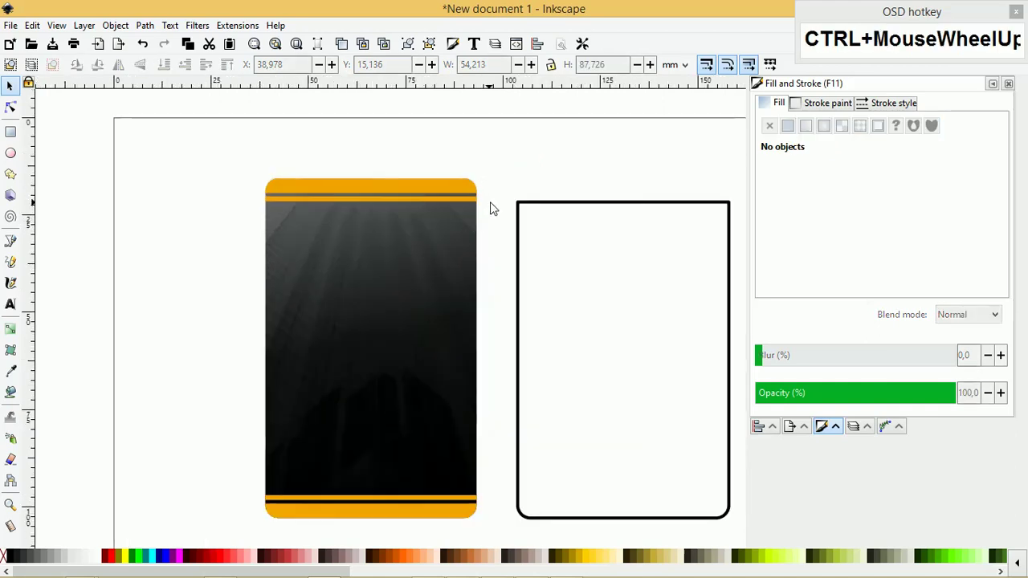
click(506, 192)
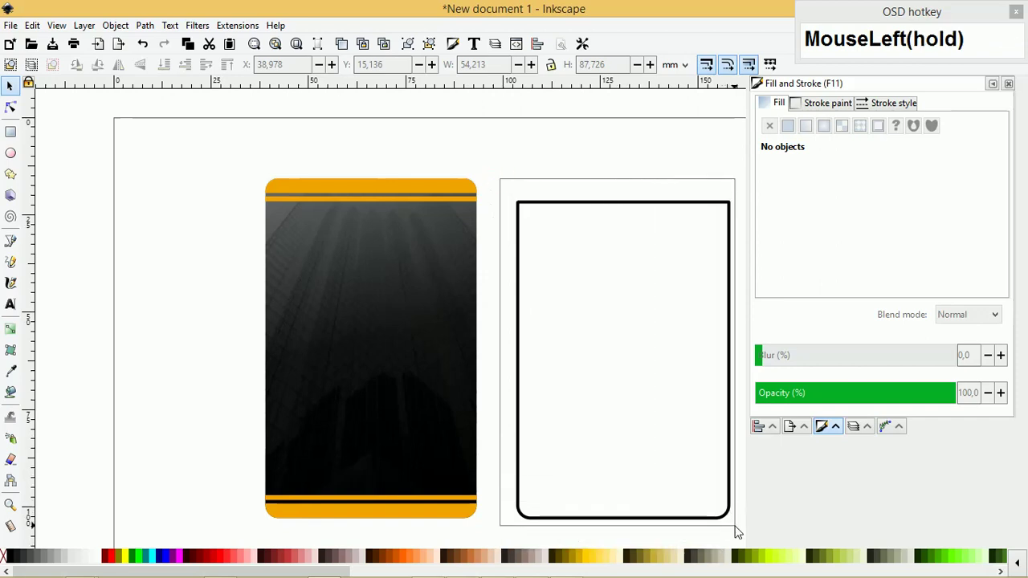
Duplicate the orange circle so a 31.7 mm copy sits below the first card's top band
scroll(down, 3)
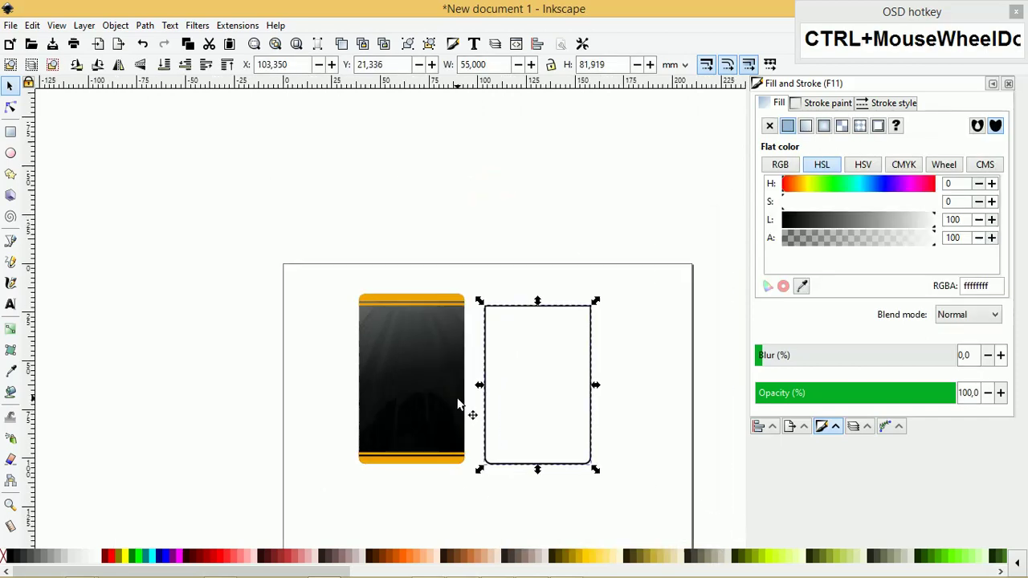
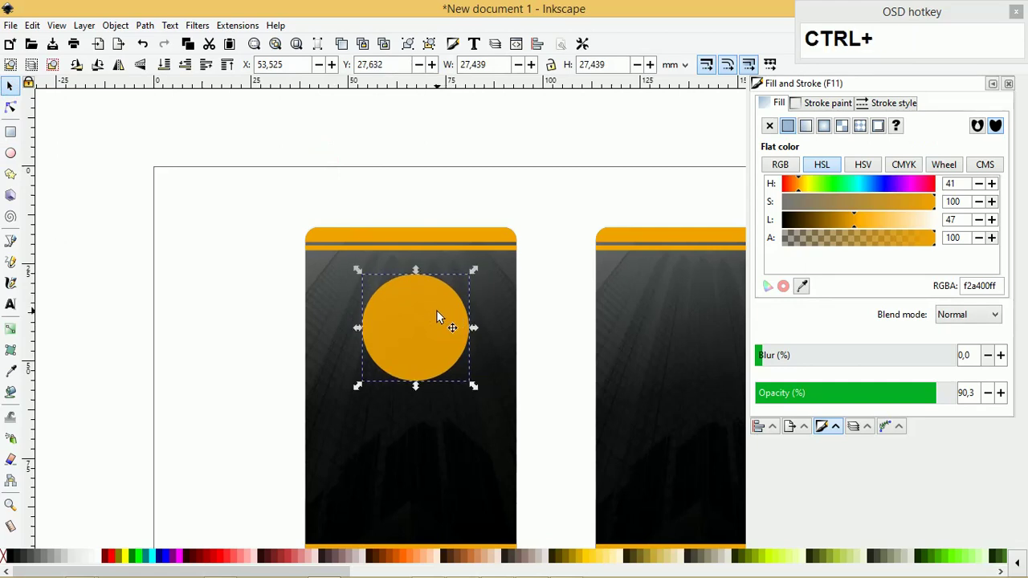
key(ctrl+d)
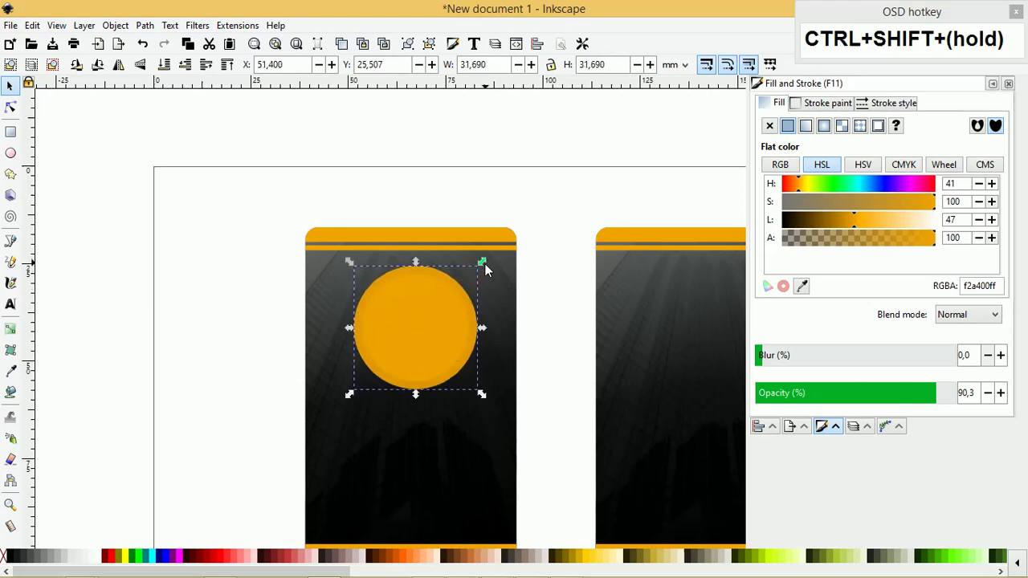
scroll(up, 3)
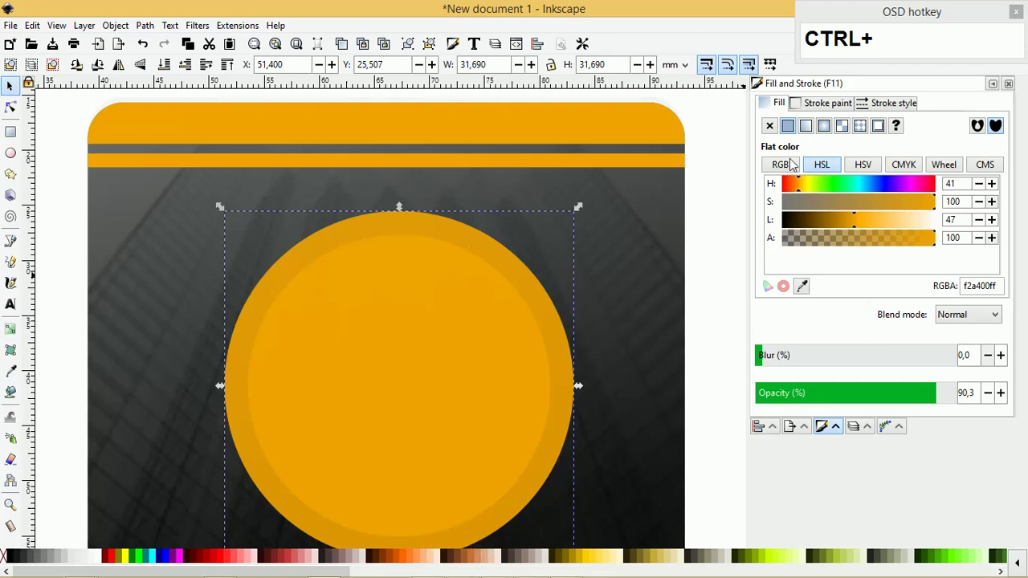
Shrink the inner circle and give the outer one no fill with a thin orange stroke, forming a 25.6 mm emblem
drag(775, 132, 540, 215)
scroll(down, 3)
scroll(up, 3)
click(306, 215)
click(556, 340)
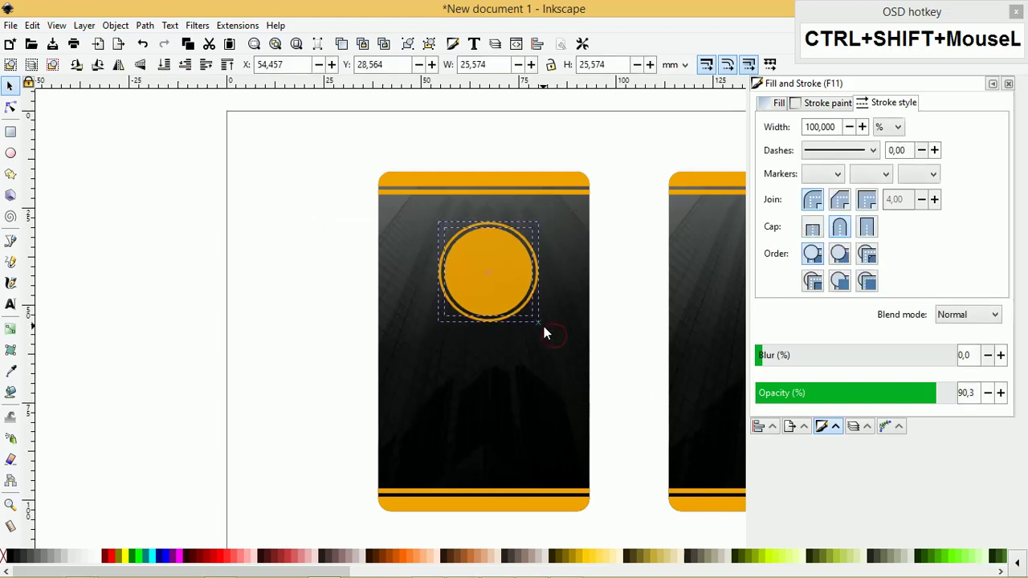
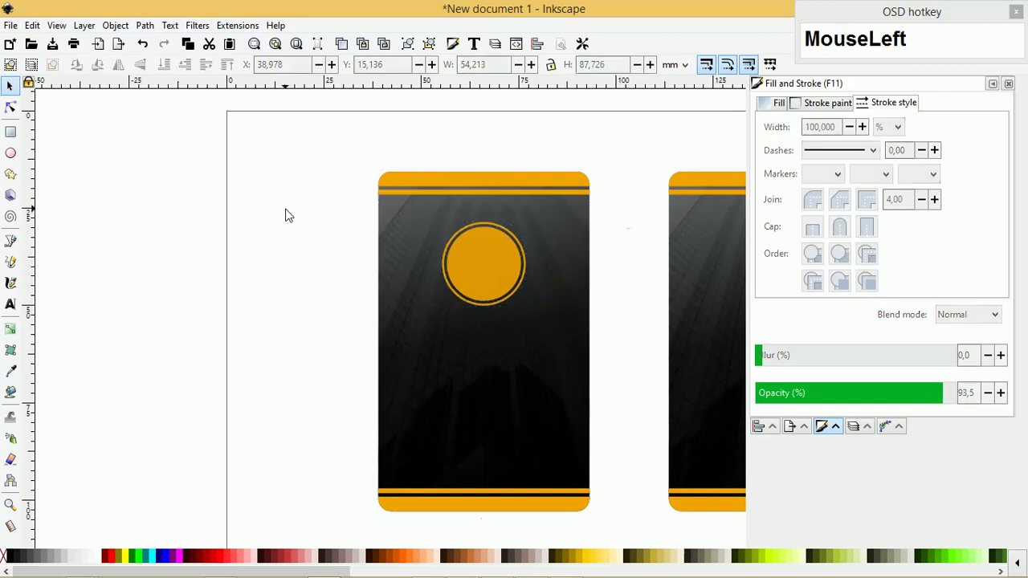
Switch windows via Alt+Tab from Icon.svg back to the ID card document
key(alt+Tab)
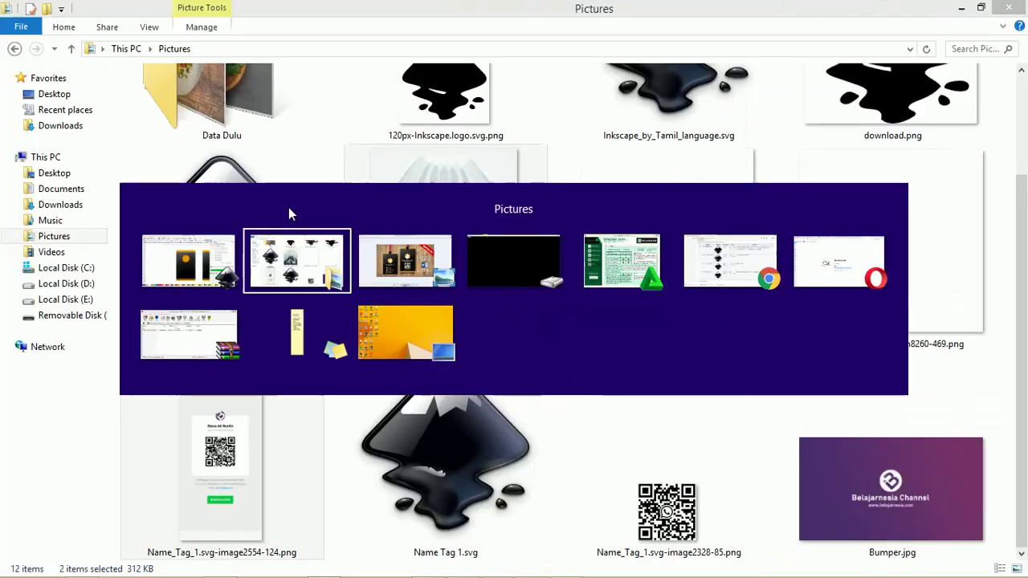
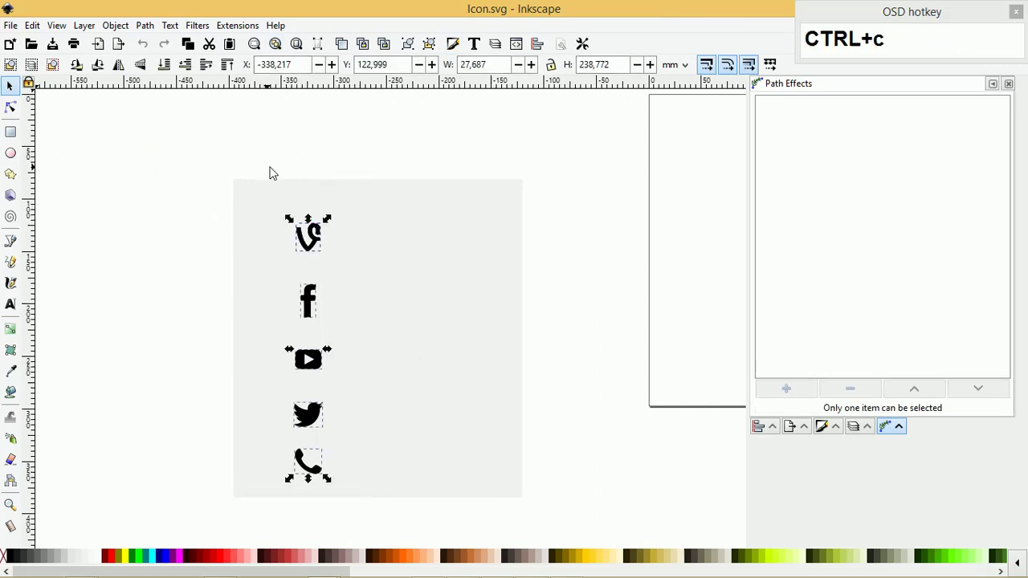
key(Tab)
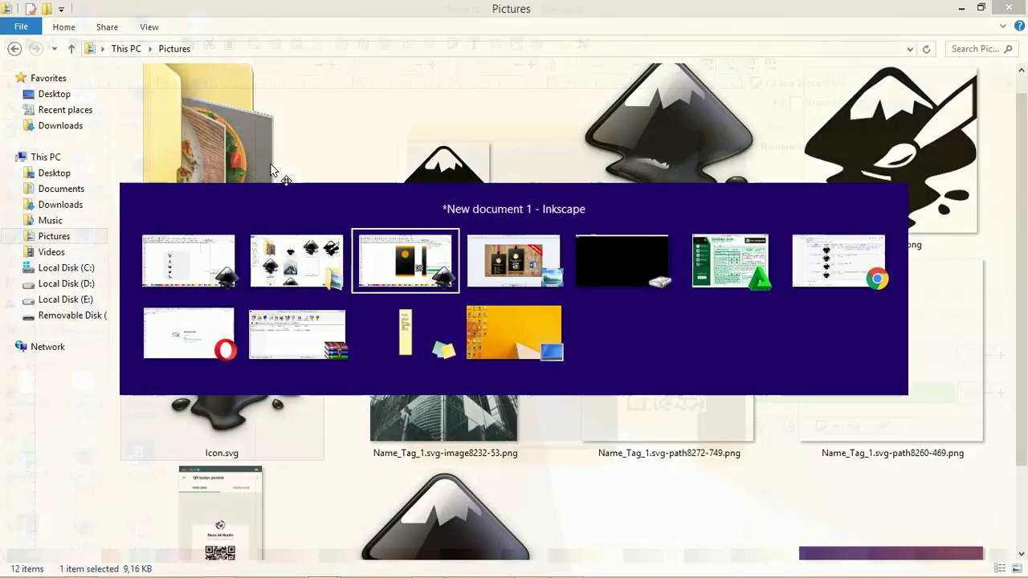
key(Tab)
scroll(down, 3)
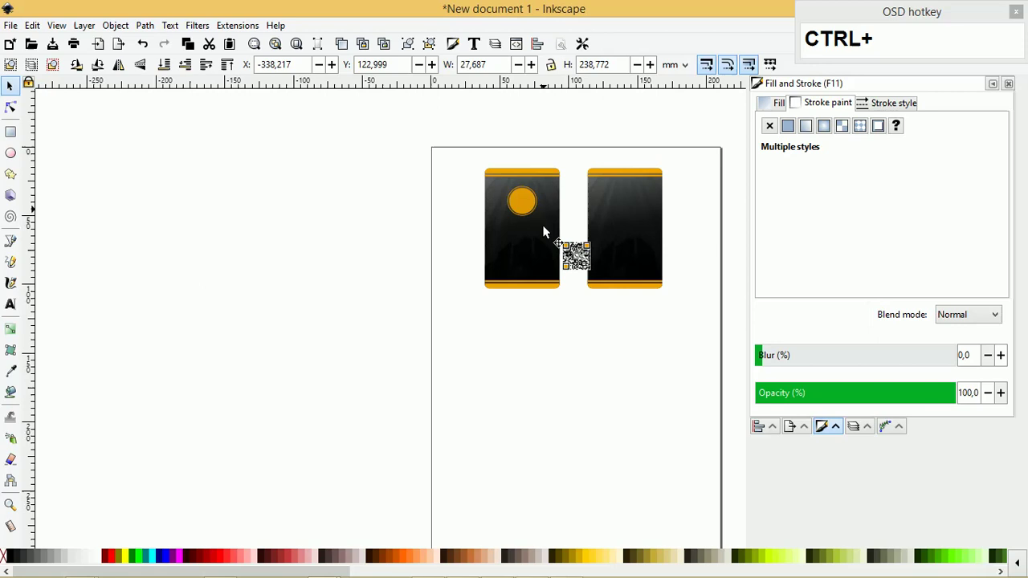
Group the white social media icons into a column on the front card
key(ctrl+g)
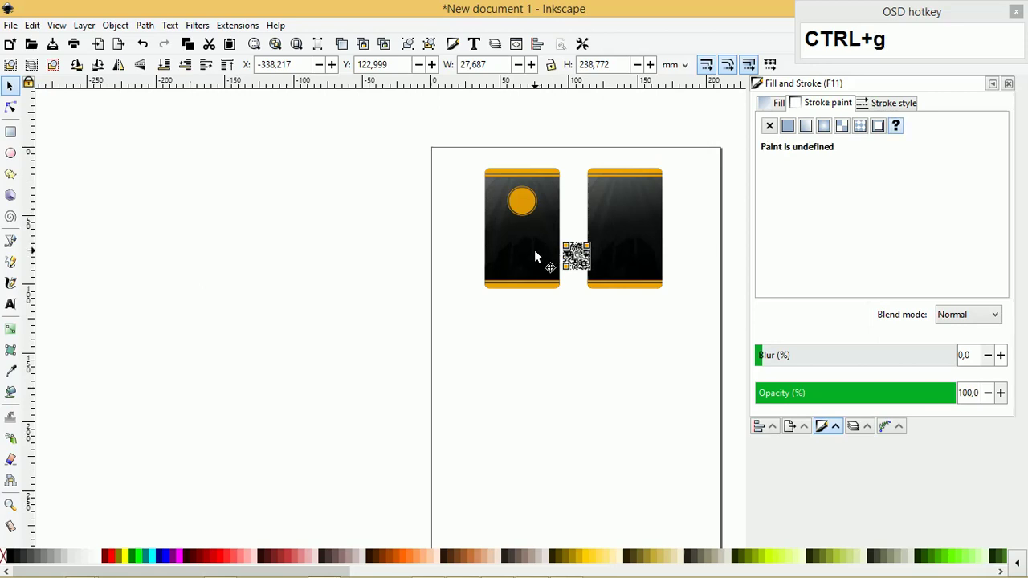
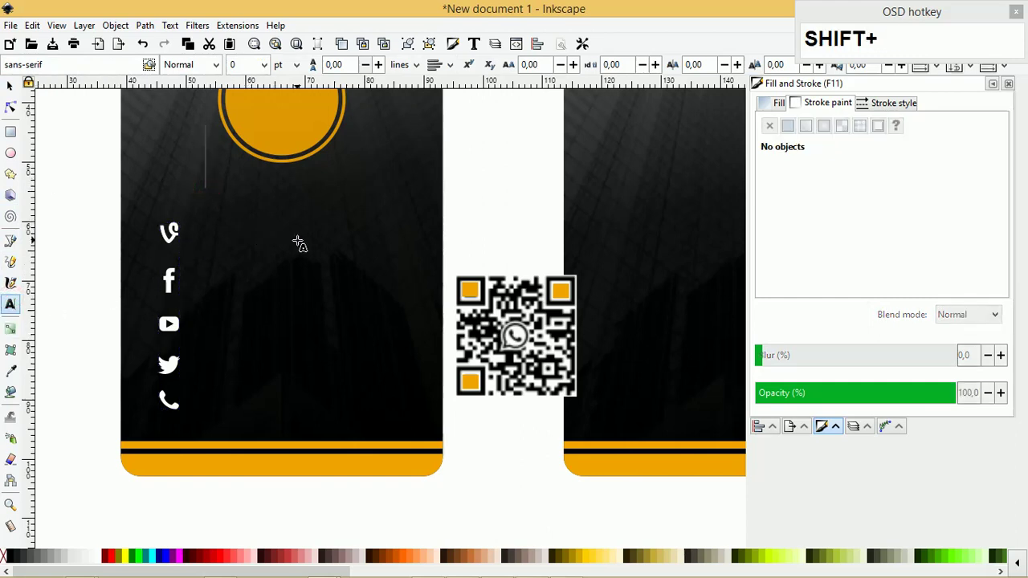
text(a)
key(ctrl+a)
text(naA)
text(Nurd)
text(in)
key(ctrl+a)
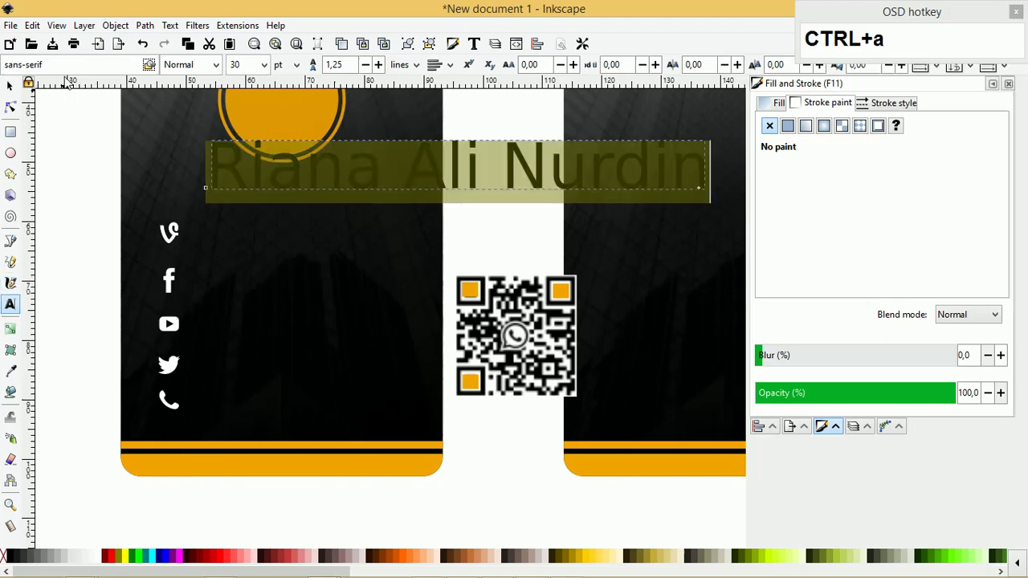
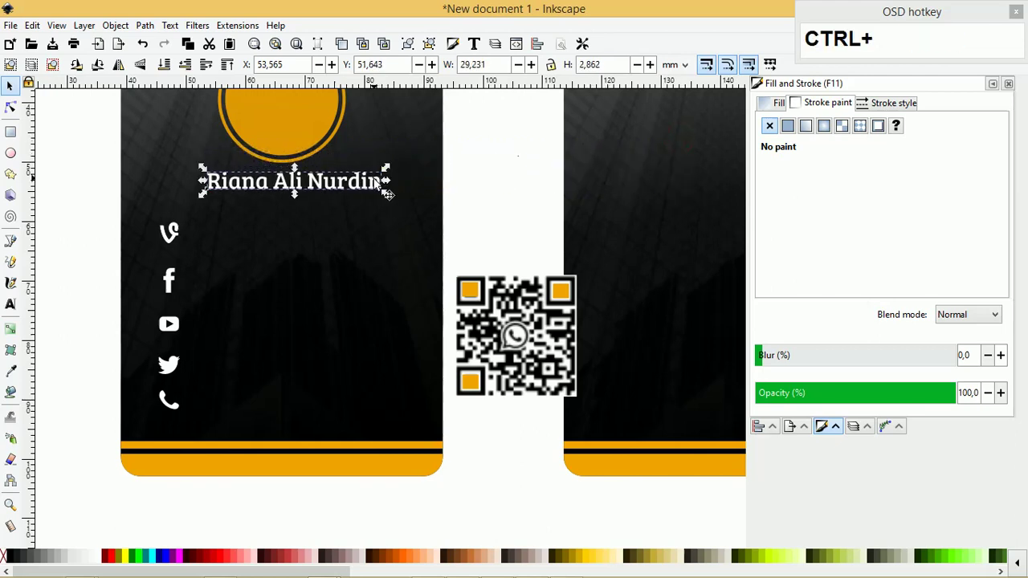
drag(372, 184, 426, 161)
click(397, 181)
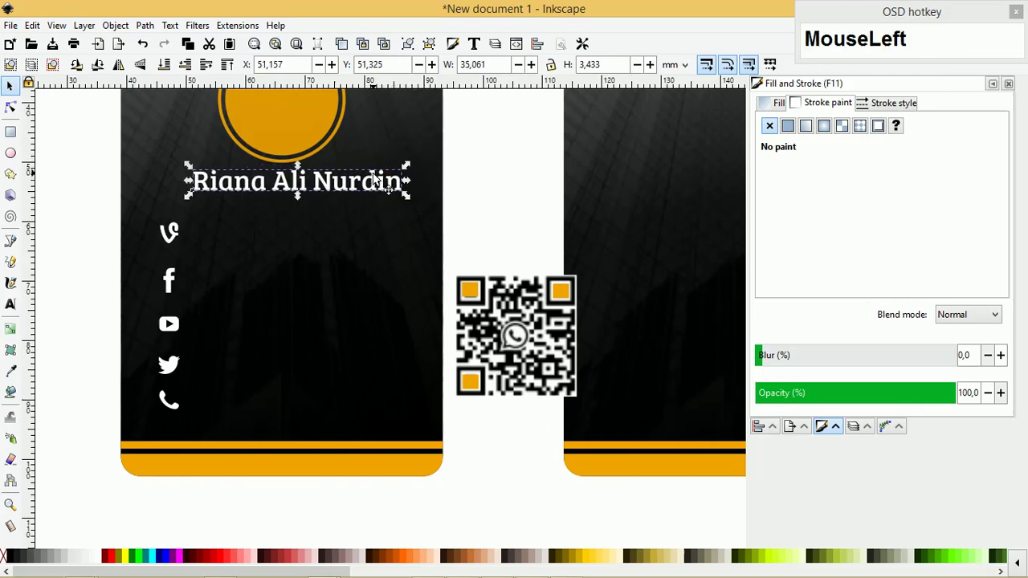
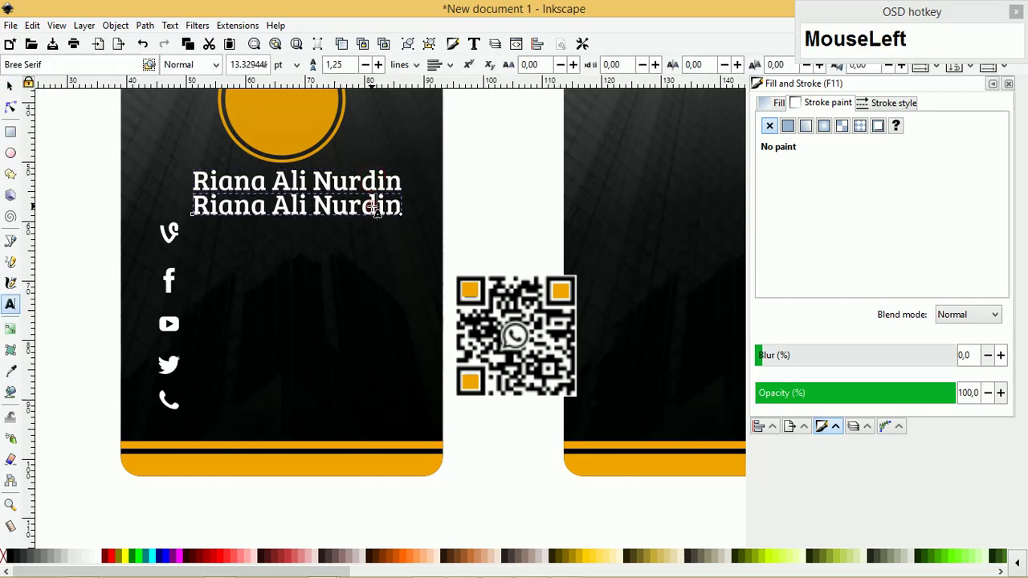
Retype the duplicated name line as 'Content Creator' and select it for resizing
key(ctrl+a)
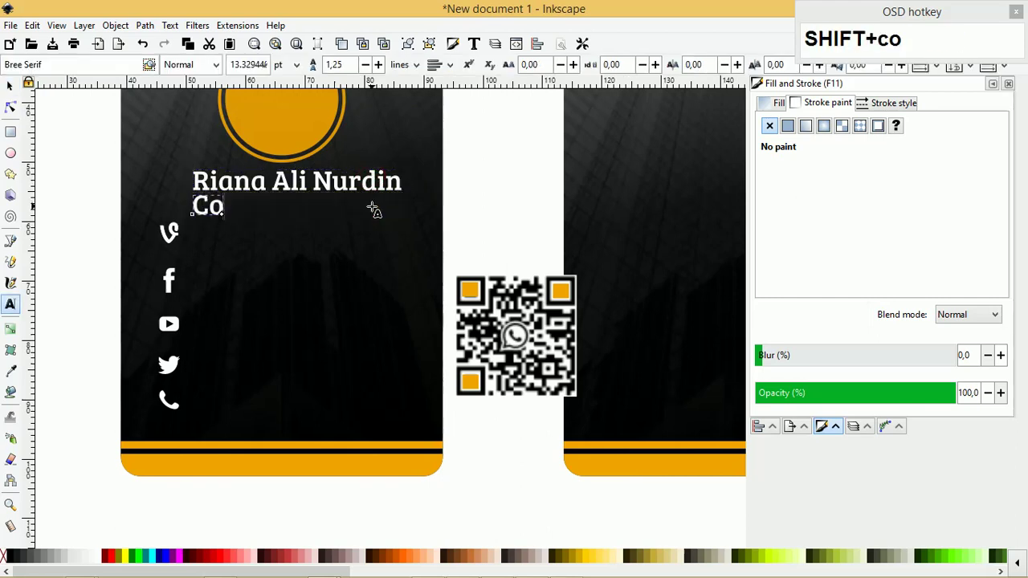
text(n)
text(n)
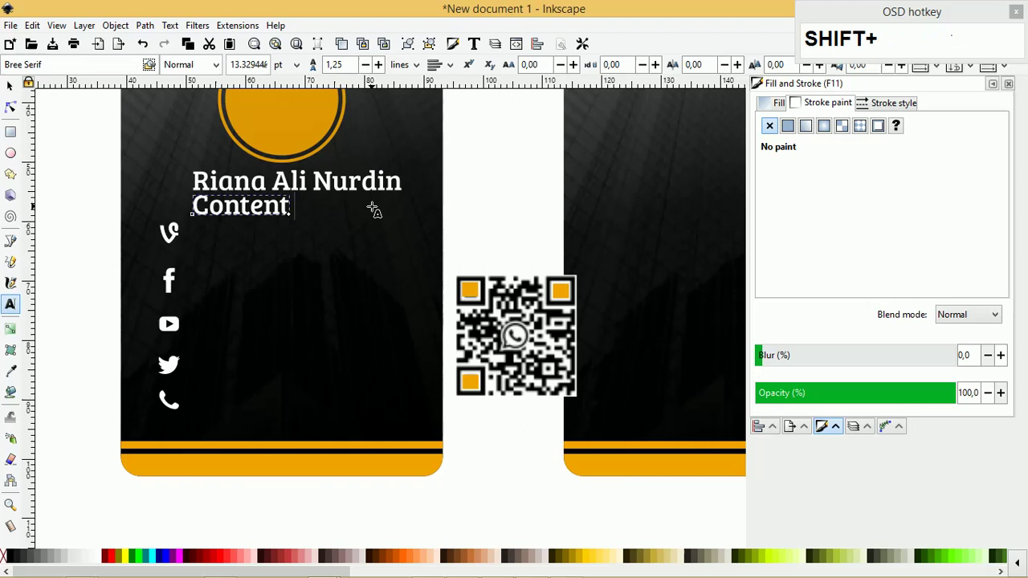
text(ato)
key(ctrl+a)
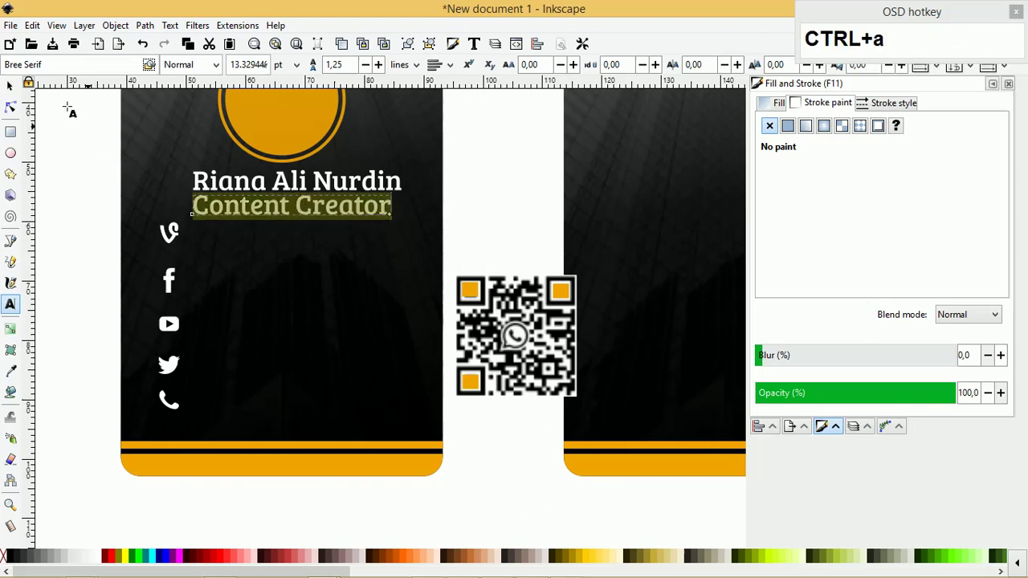
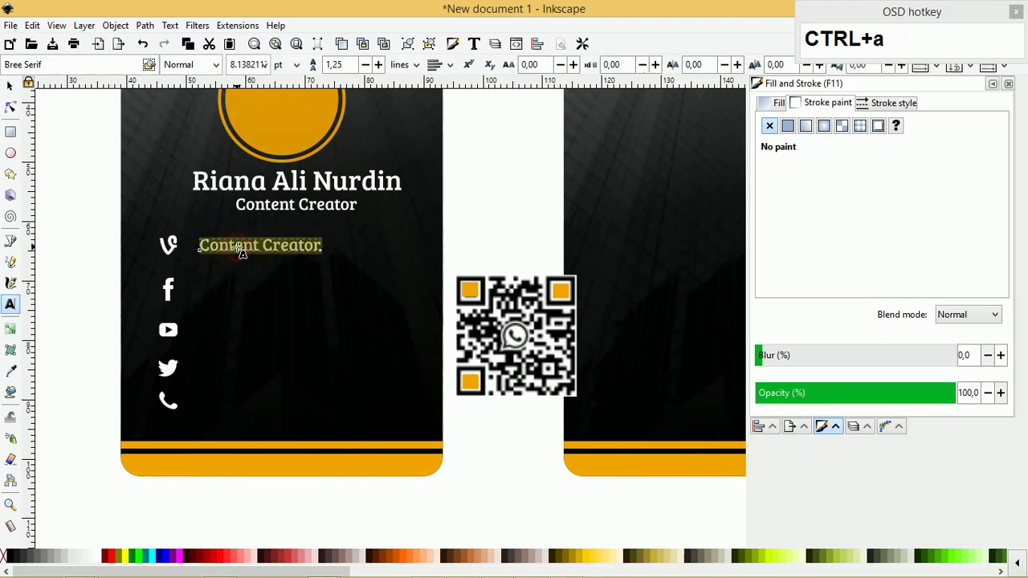
Finish the 'belajarnesia' handle and place copies beside the Facebook, YouTube and Twitter icons
text(belaja)
text(esia)
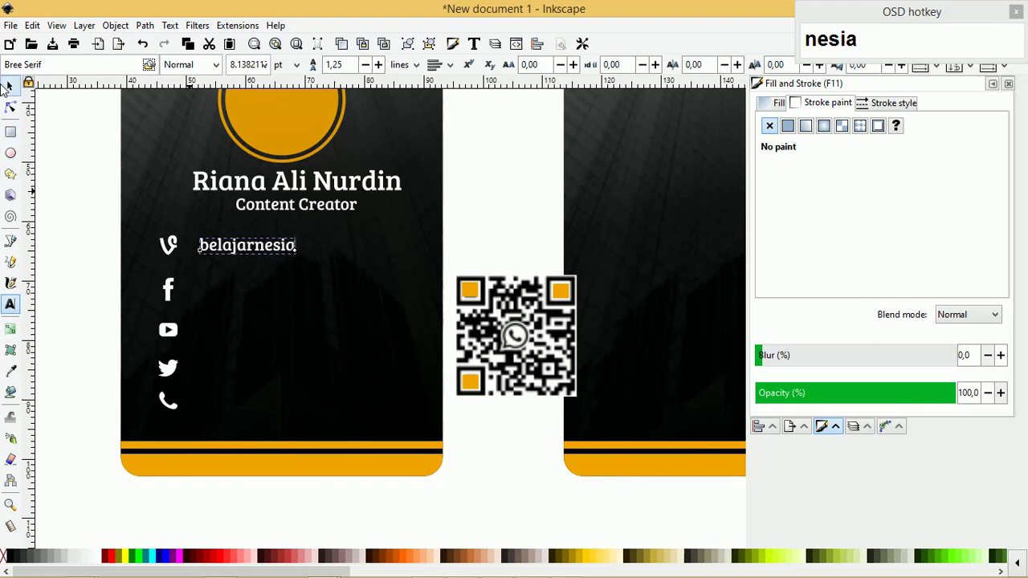
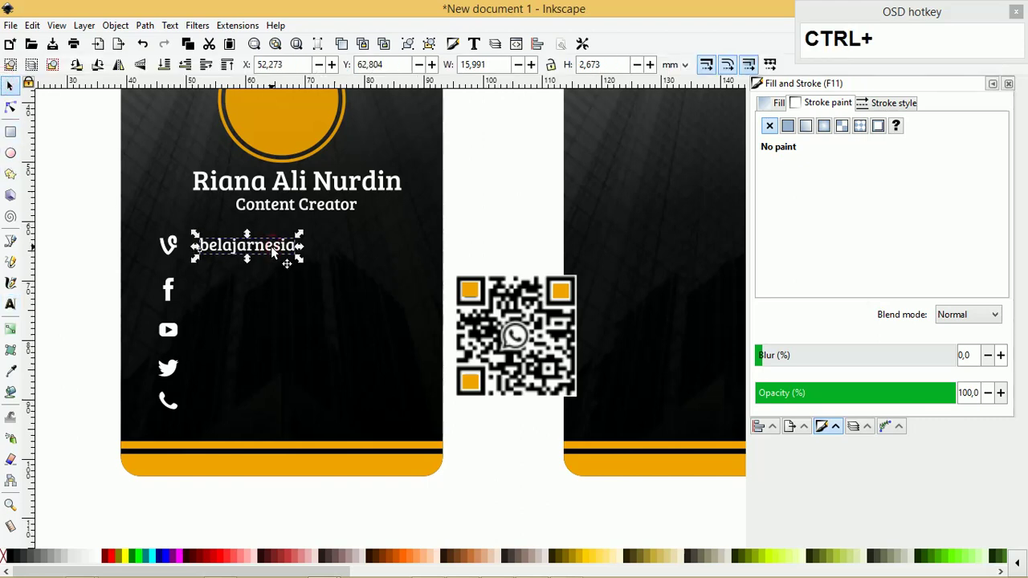
key(ctrl+d)
click(276, 268)
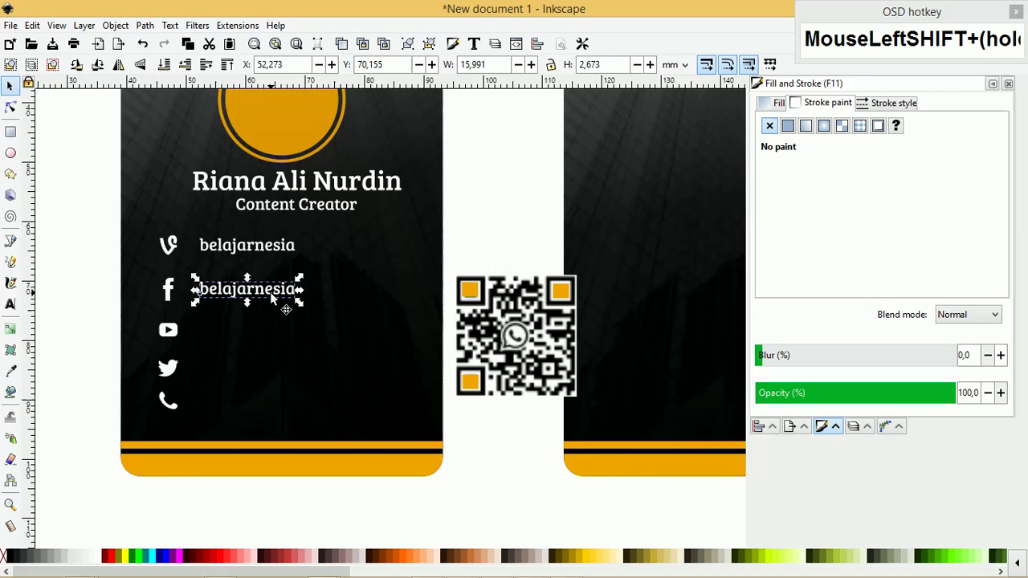
key(ctrl+d)
click(269, 334)
key(ctrl+z)
click(269, 336)
key(ctrl+d)
click(268, 335)
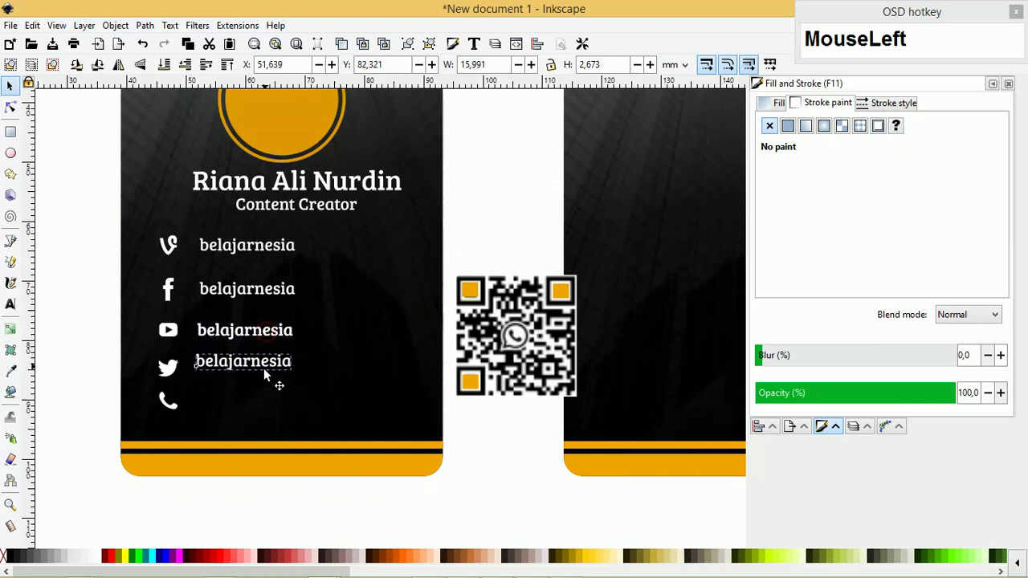
key(ctrl+d)
click(266, 387)
key(ctrl+a)
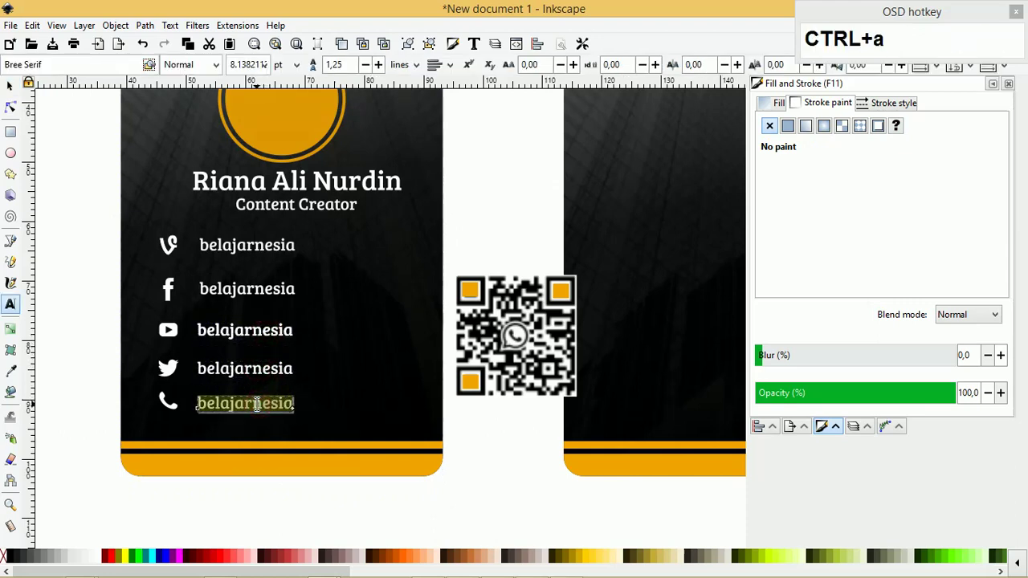
text(082)
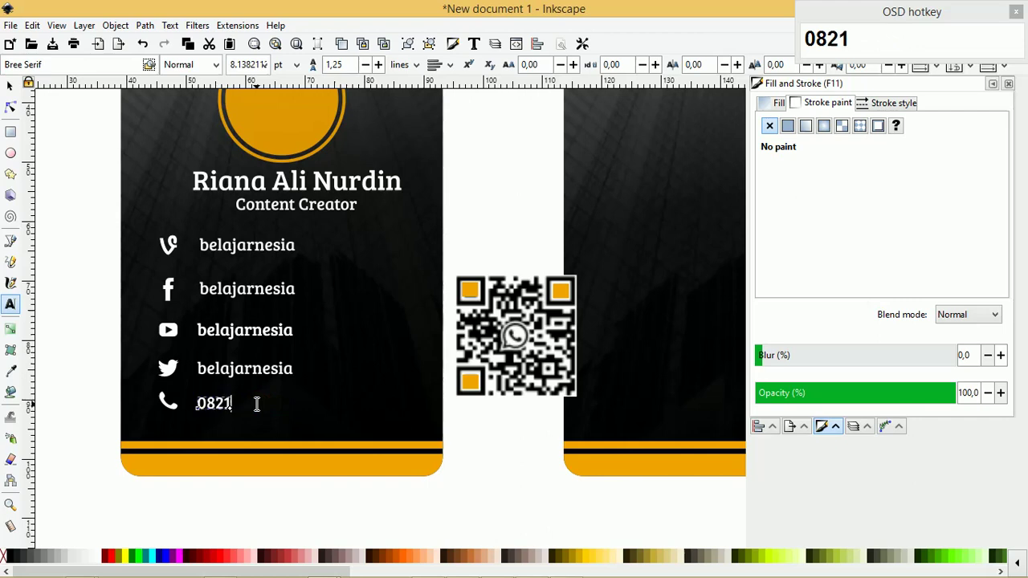
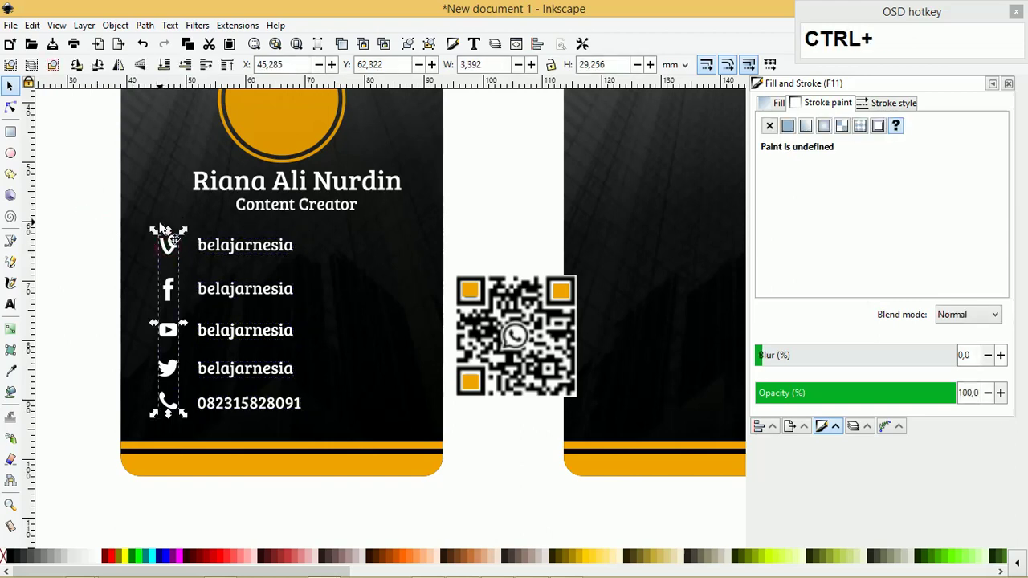
text(uuuuuuuuu)
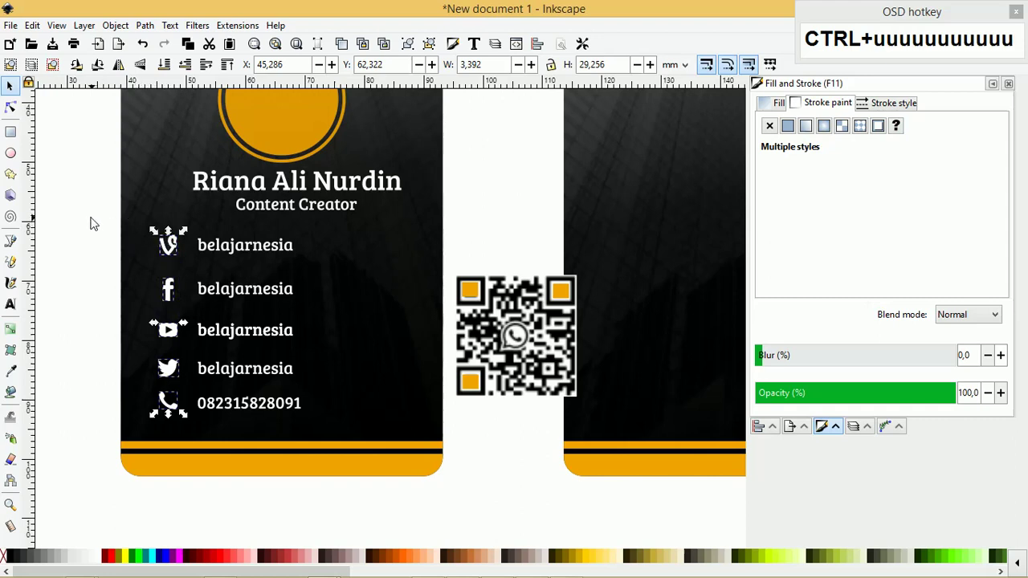
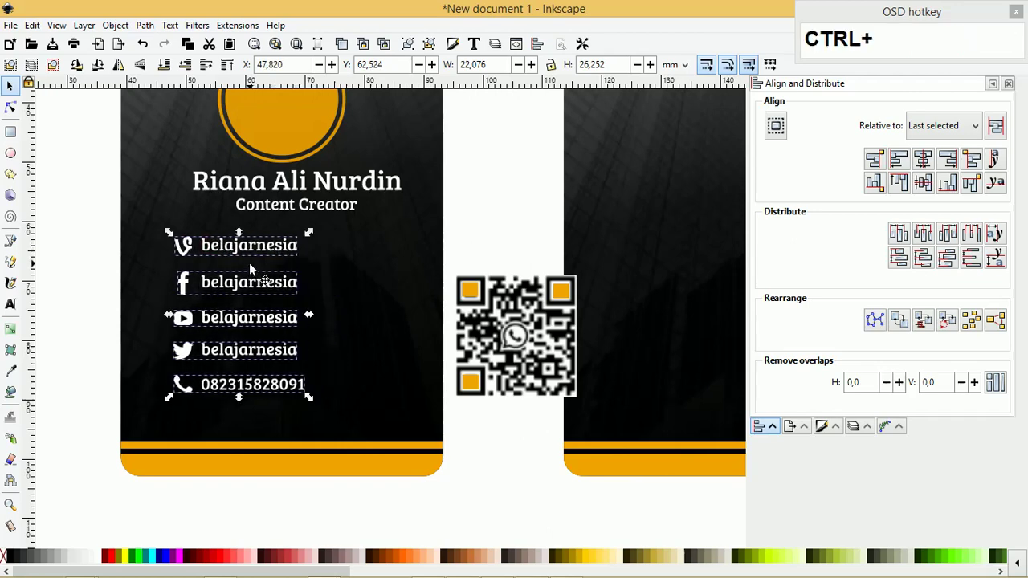
Line up the labelled contact rows beneath the Content Creator title
key(Tab)
scroll(up, 3)
scroll(down, 3)
click(296, 353)
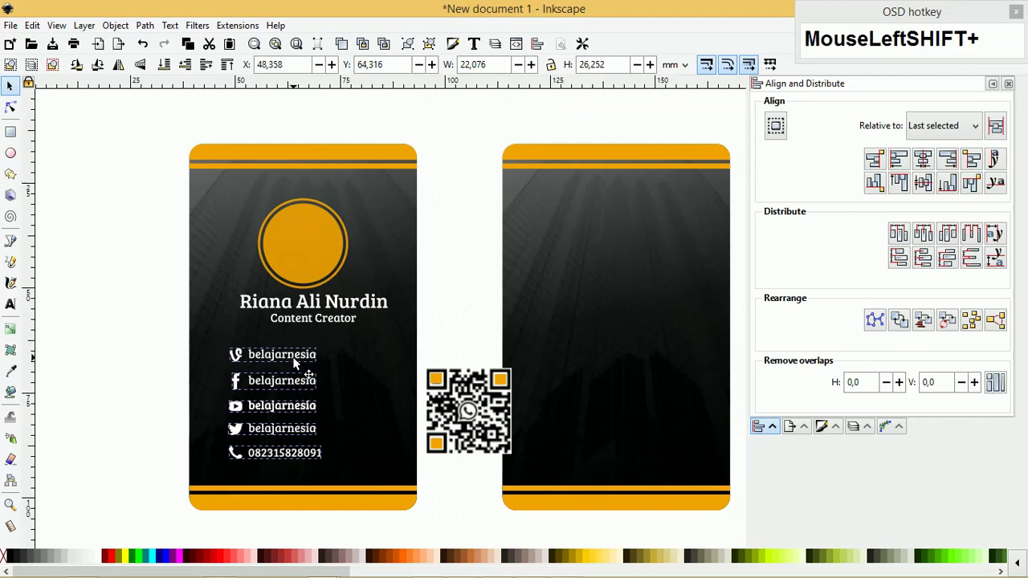
scroll(down, 3)
Group the QR code and drop it onto the lower half of the back card
click(440, 466)
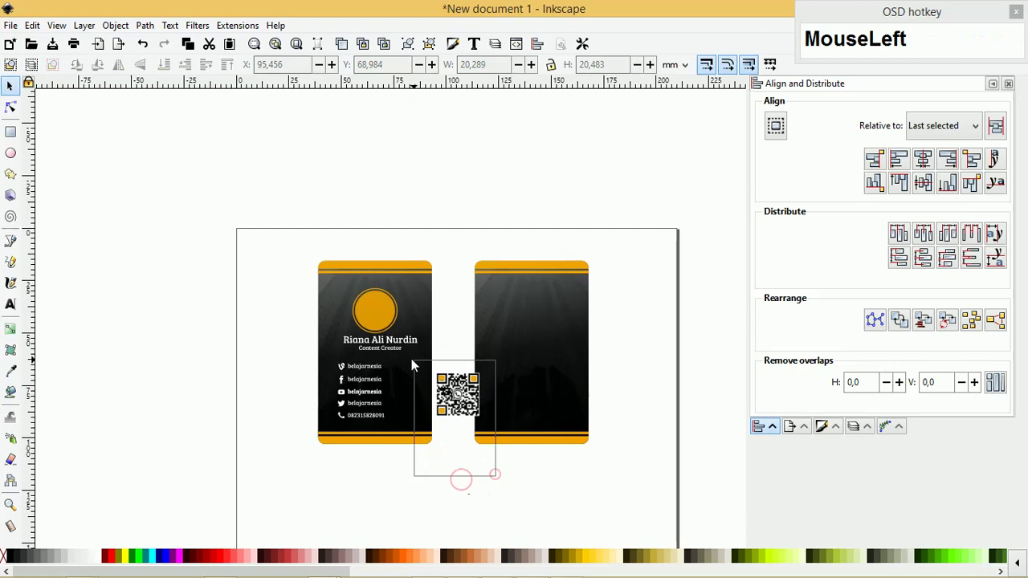
key(ctrl+g)
click(491, 401)
scroll(up, 3)
click(512, 411)
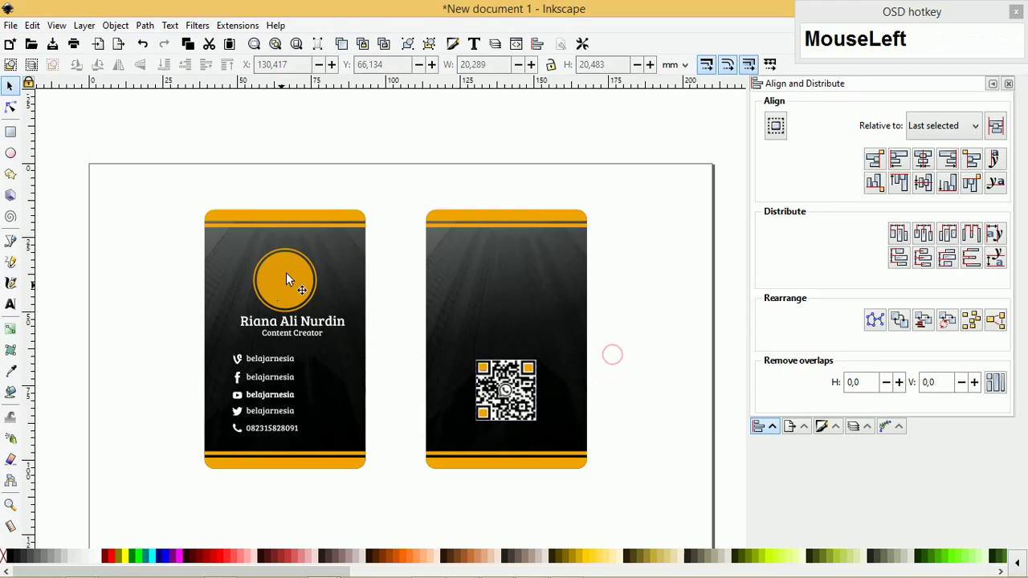
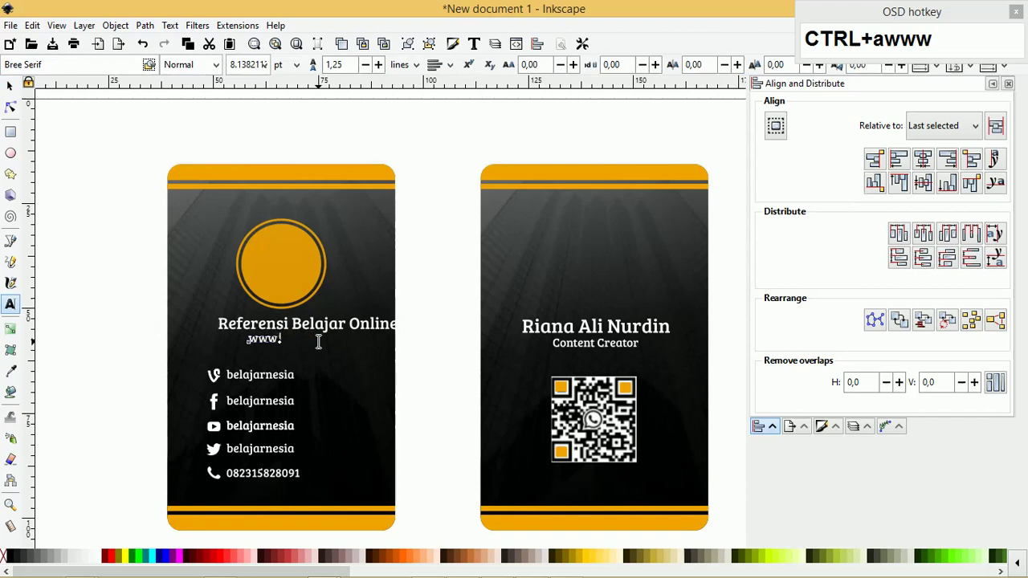
text(belaja)
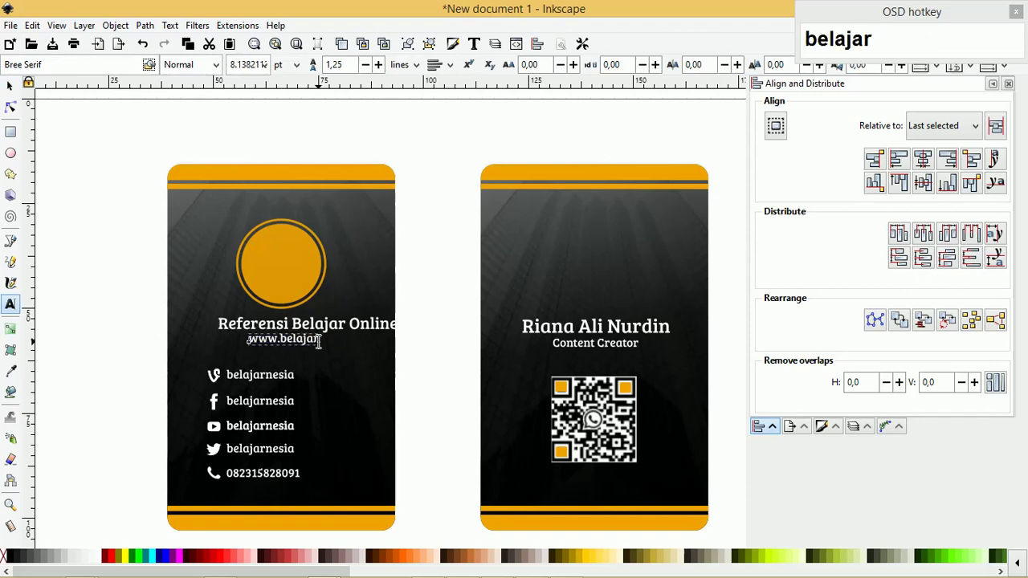
text(ren)
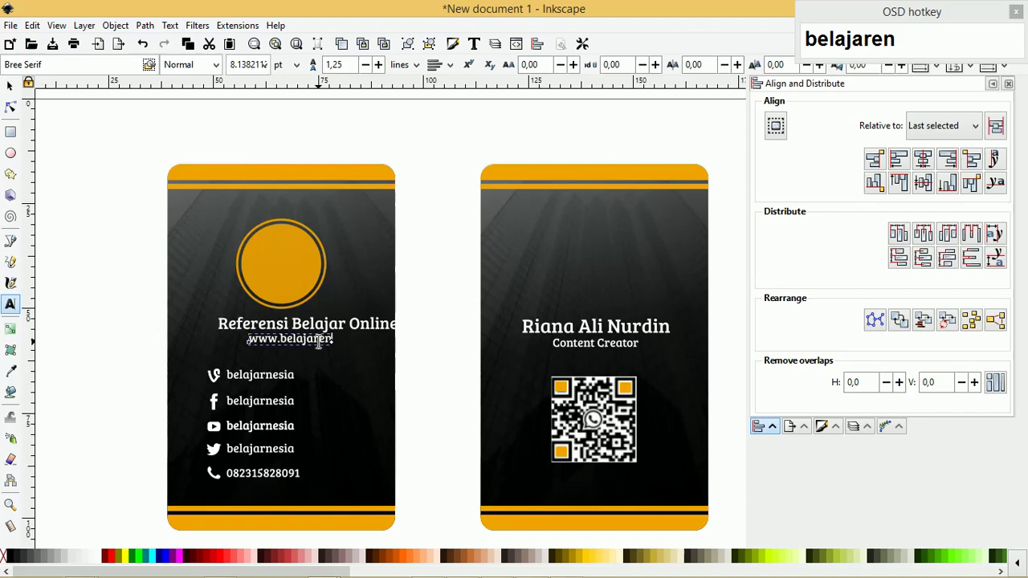
key(BackSpace)
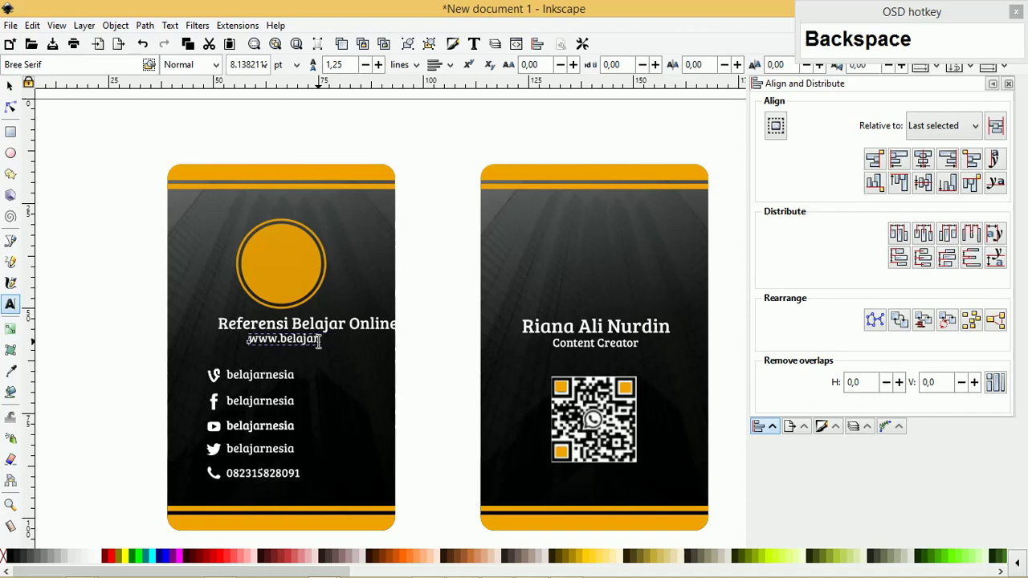
text(Backspaceesia)
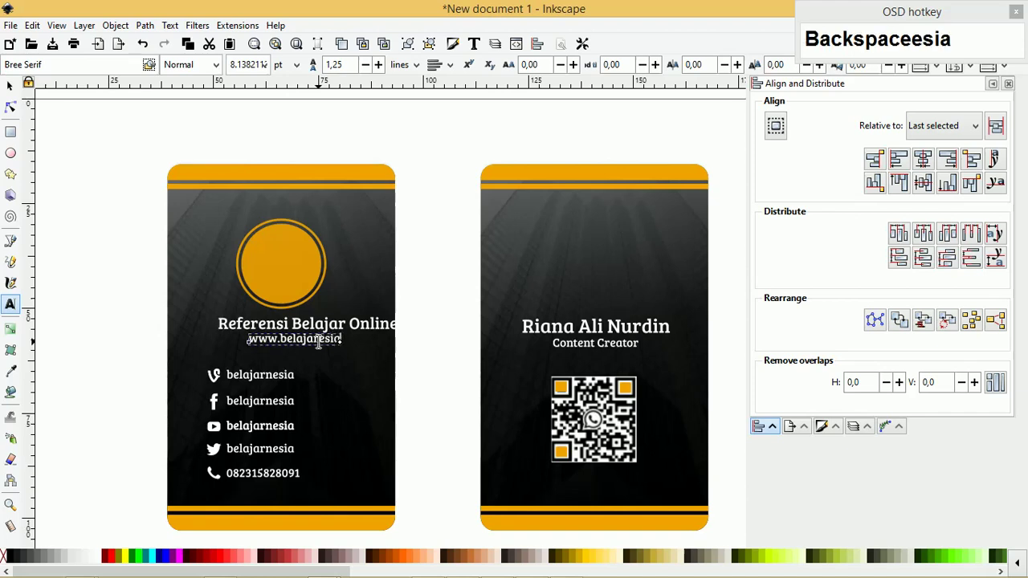
text(o)
key(BackSpace)
text(com)
Select the front card pieces and move the social handles list toward the left edge
drag(7, 90, 452, 480)
key(c)
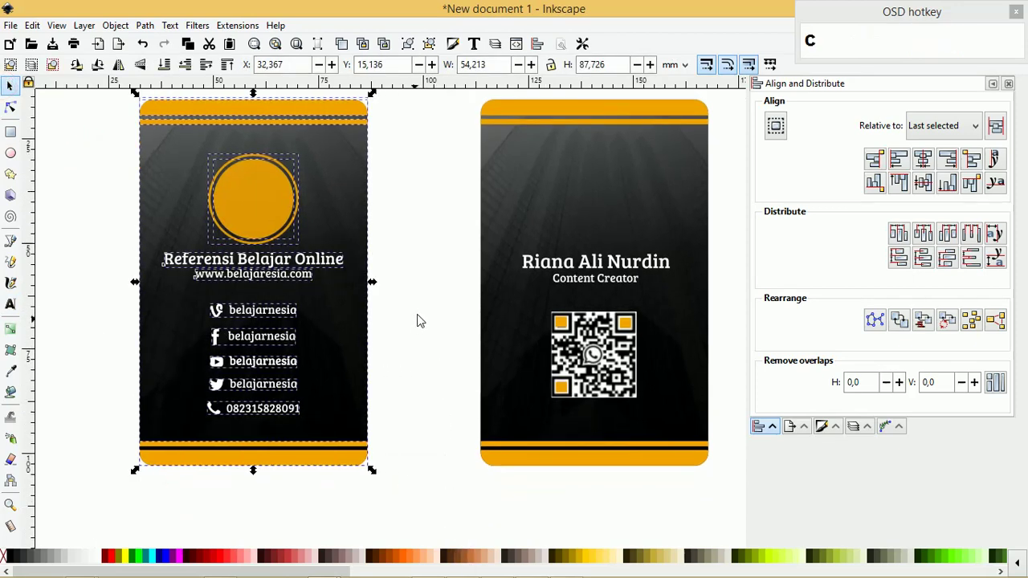
click(433, 276)
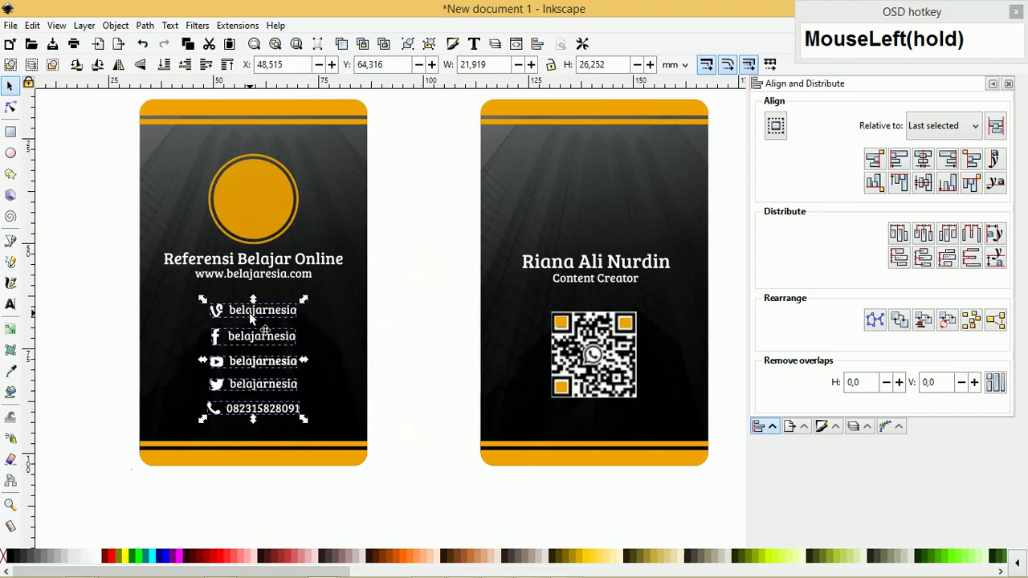
key(i)
drag(254, 313, 267, 209)
key(Tab)
Place the white B logo over the front circle and copy the emblem onto the back card
key(Tab)
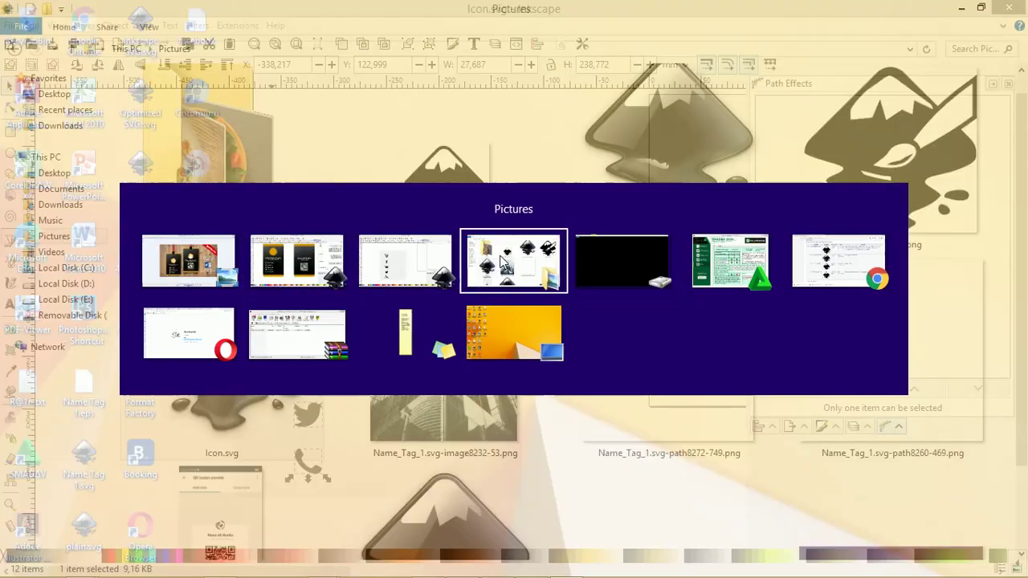
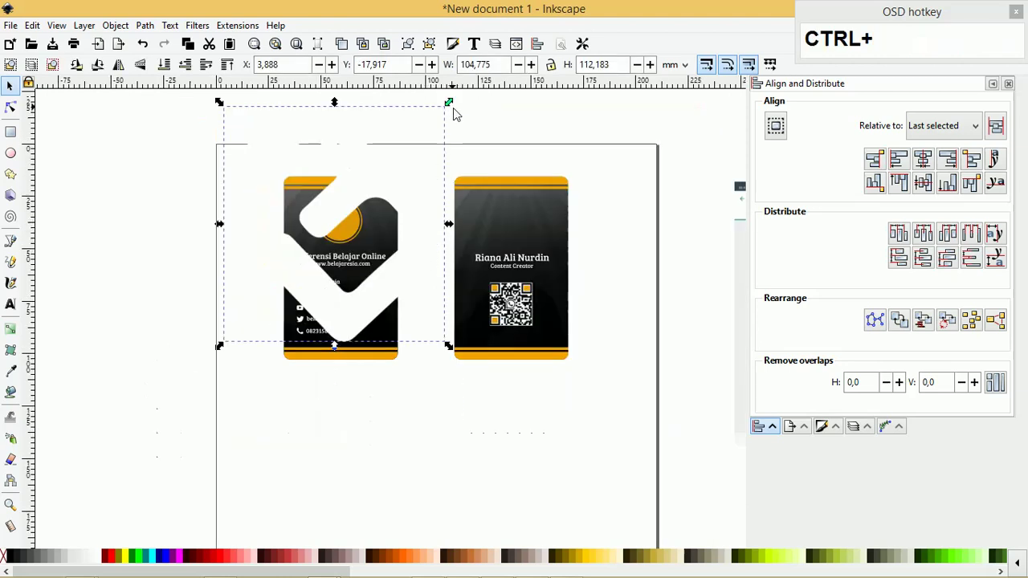
click(457, 110)
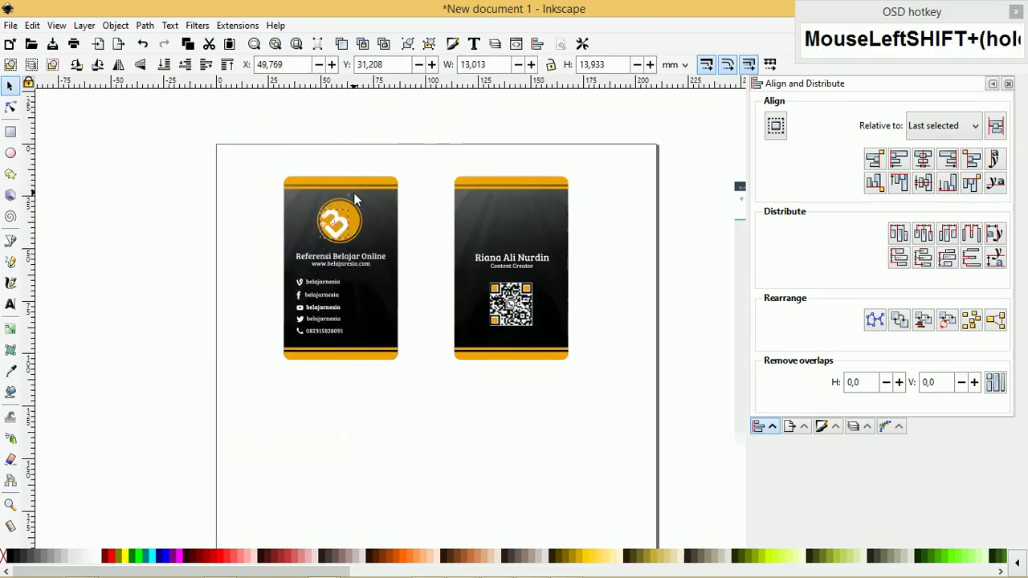
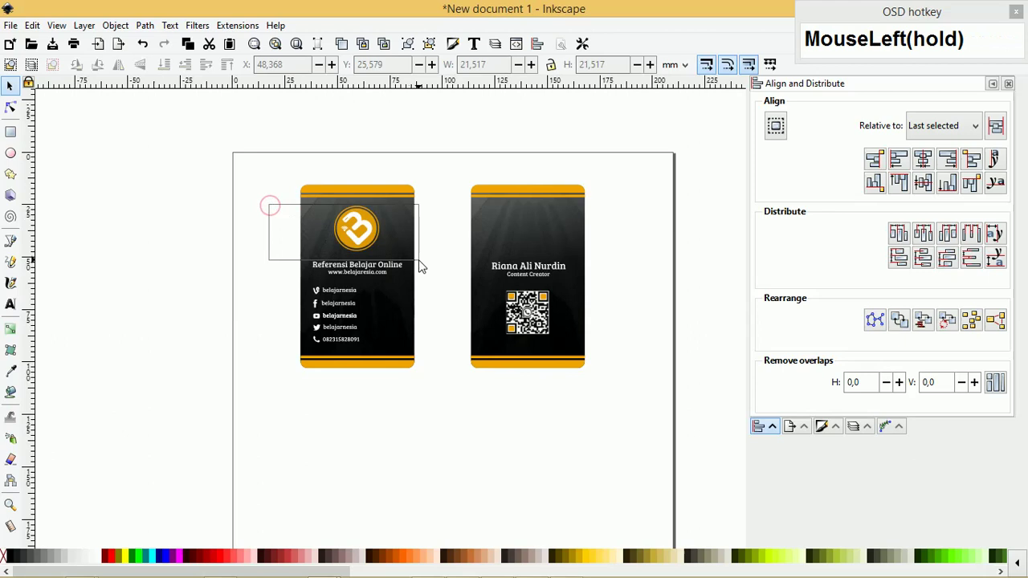
scroll(up, 3)
click(386, 194)
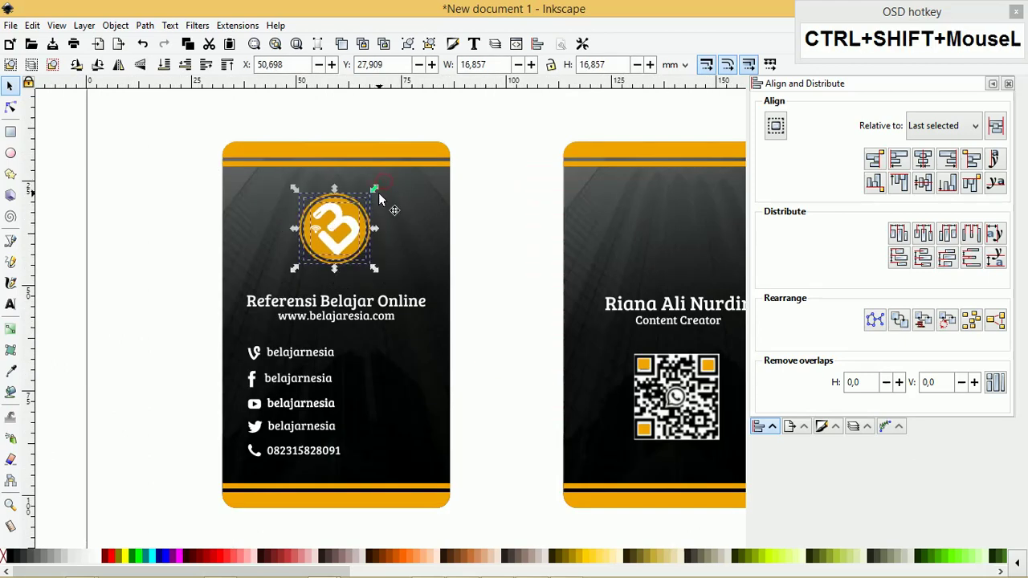
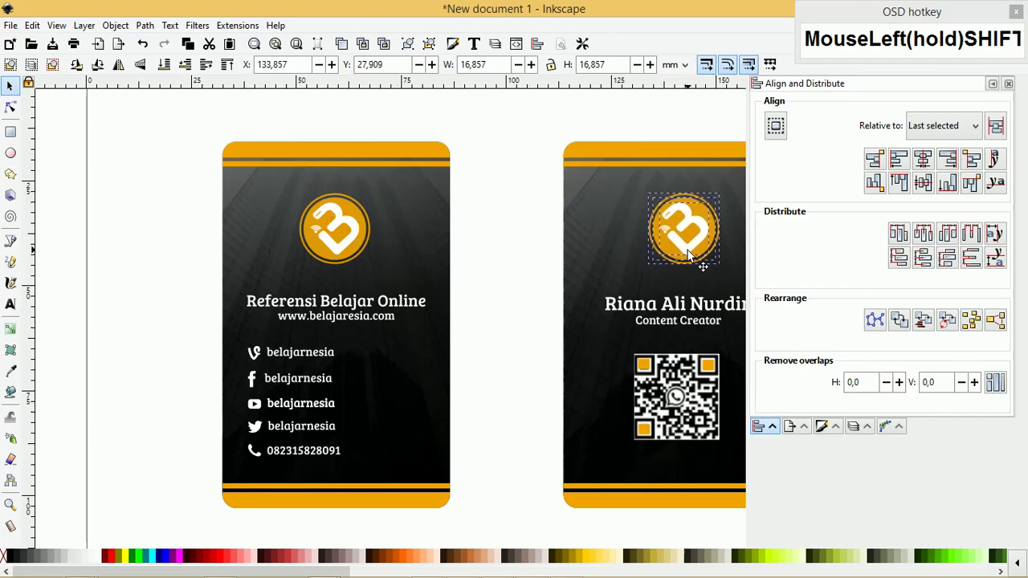
scroll(down, 3)
drag(268, 160, 402, 398)
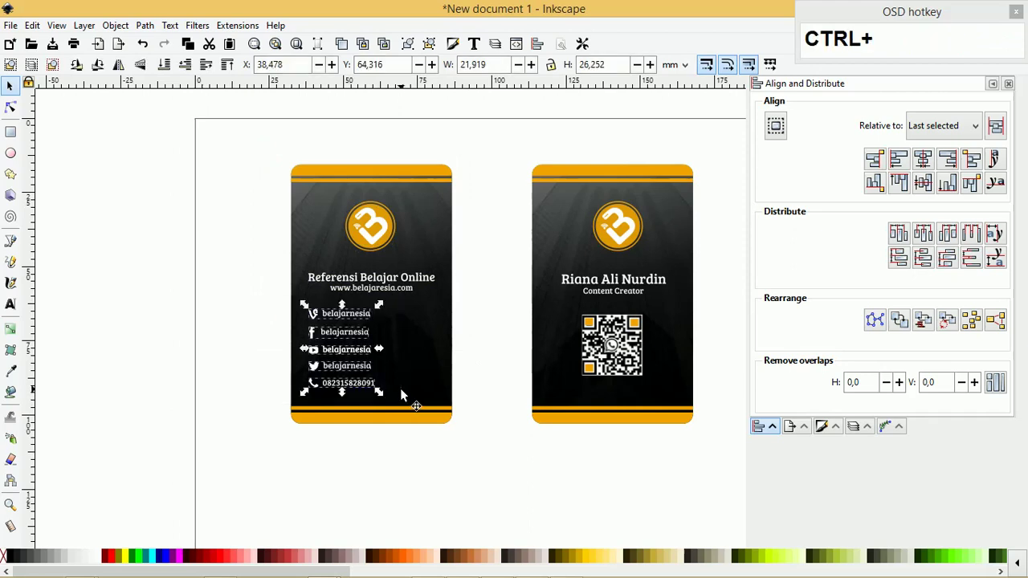
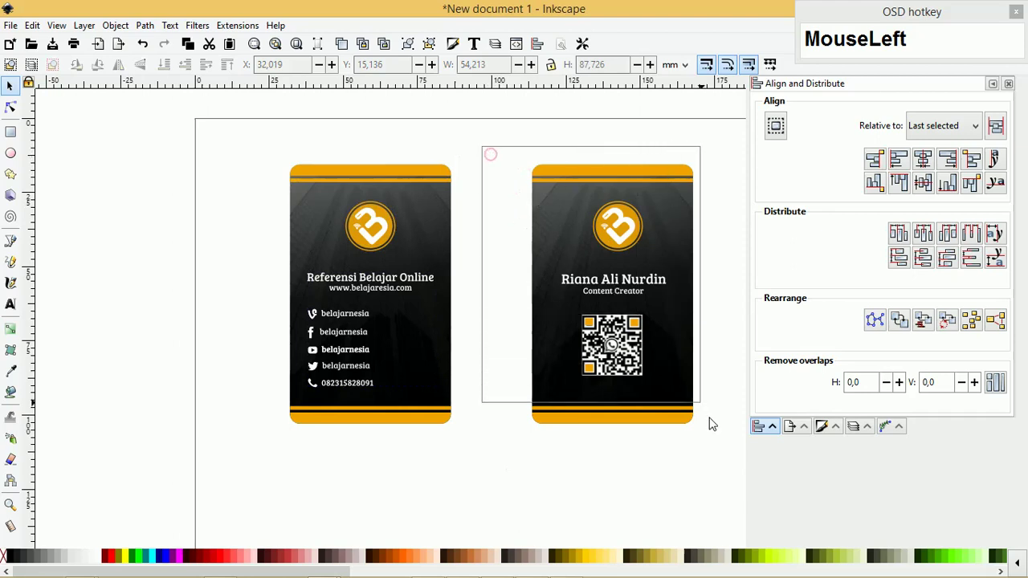
key(c)
click(735, 329)
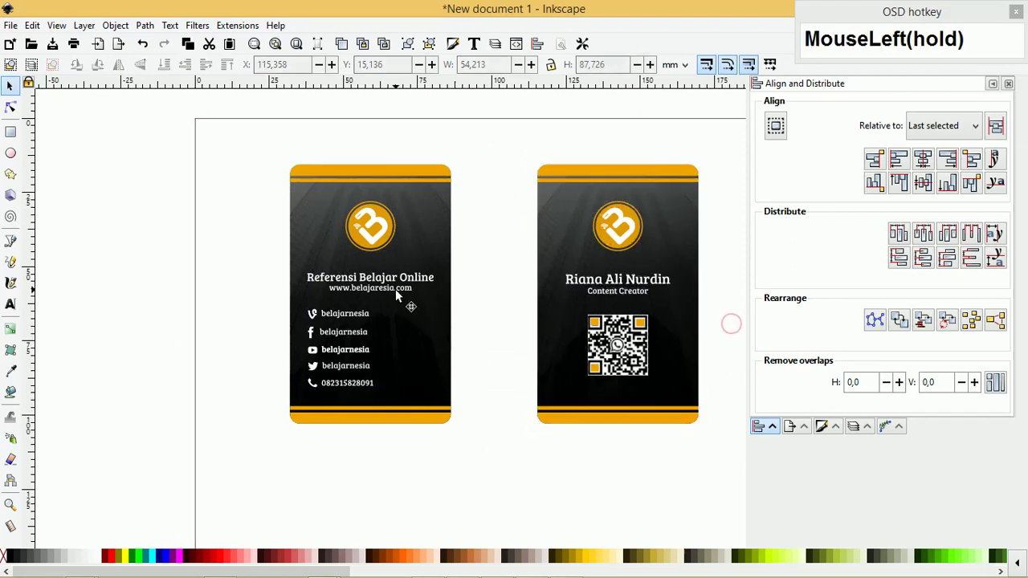
key(ctrl+u)
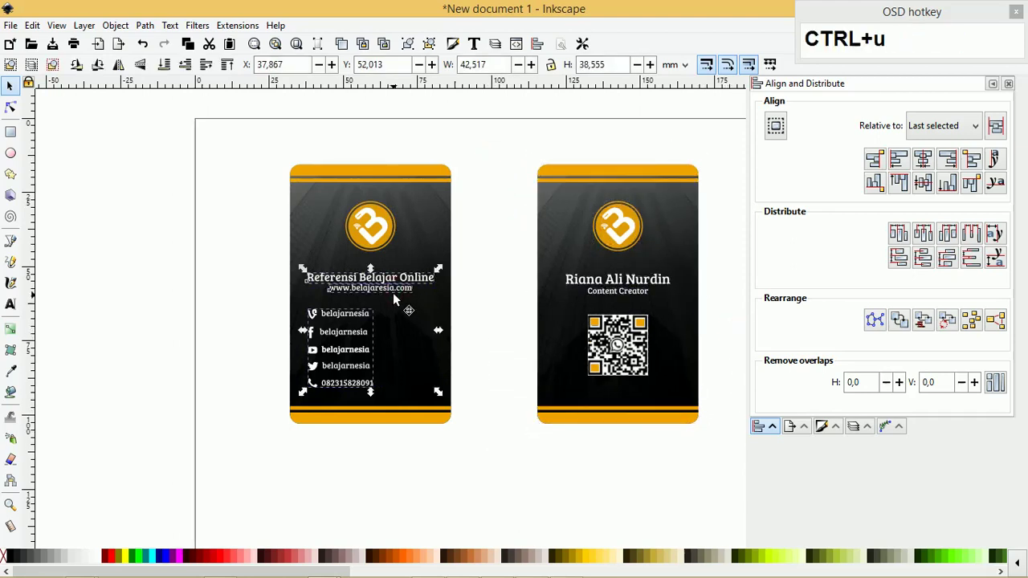
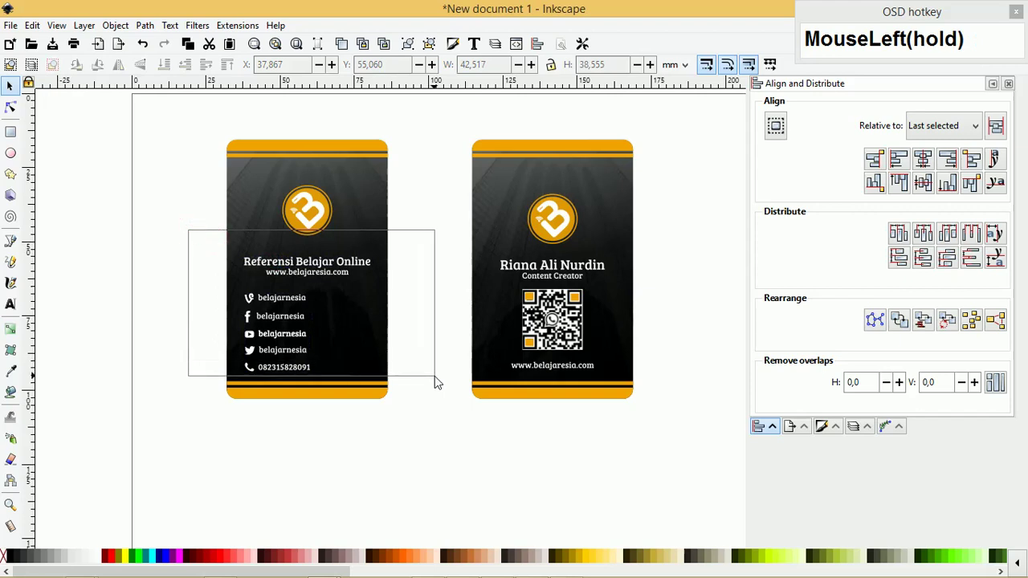
key(ctrl+g)
click(221, 128)
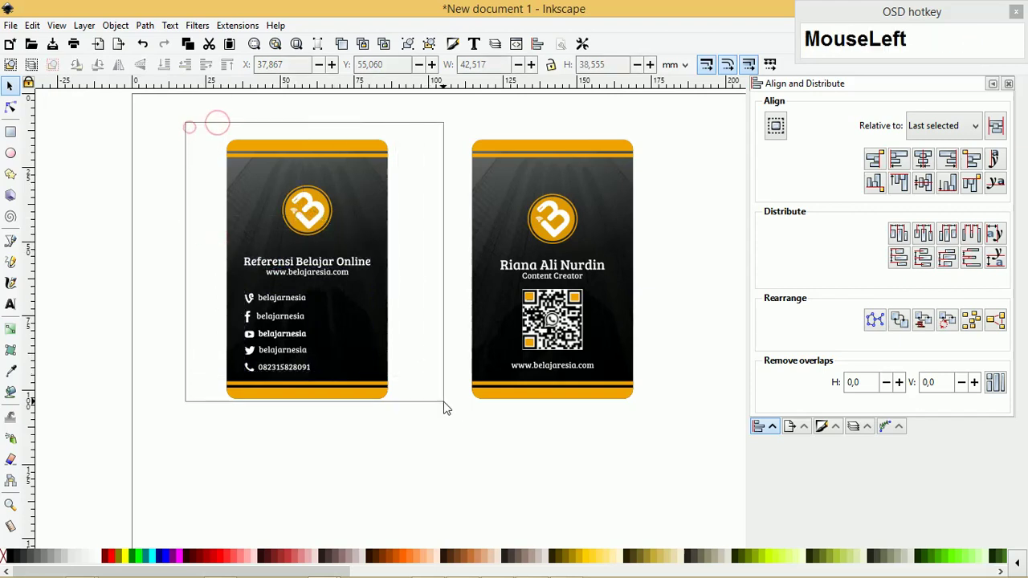
text(c)
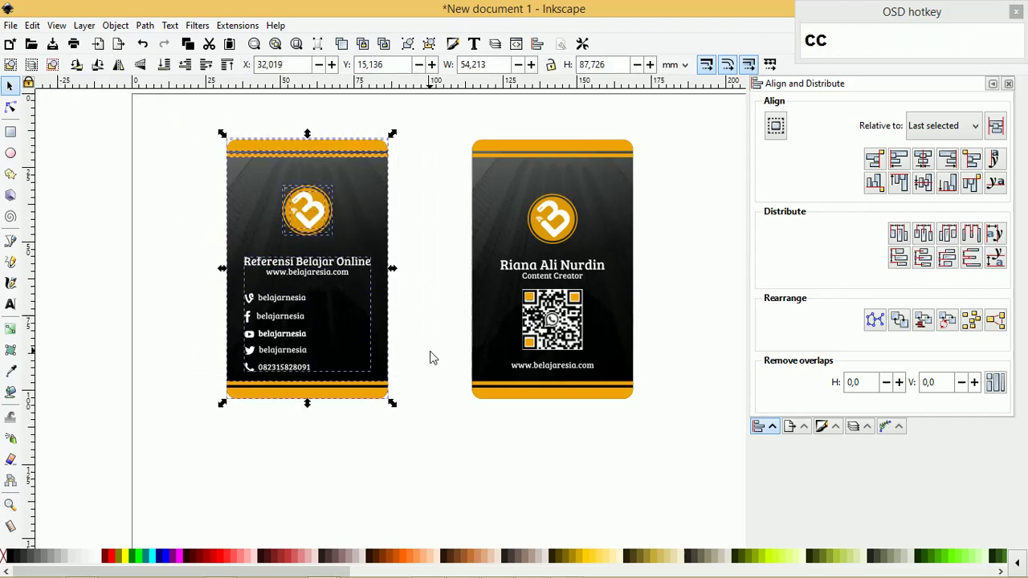
Select the bottom orange bands of both cards and sample colour from the top band with the Dropper
click(435, 338)
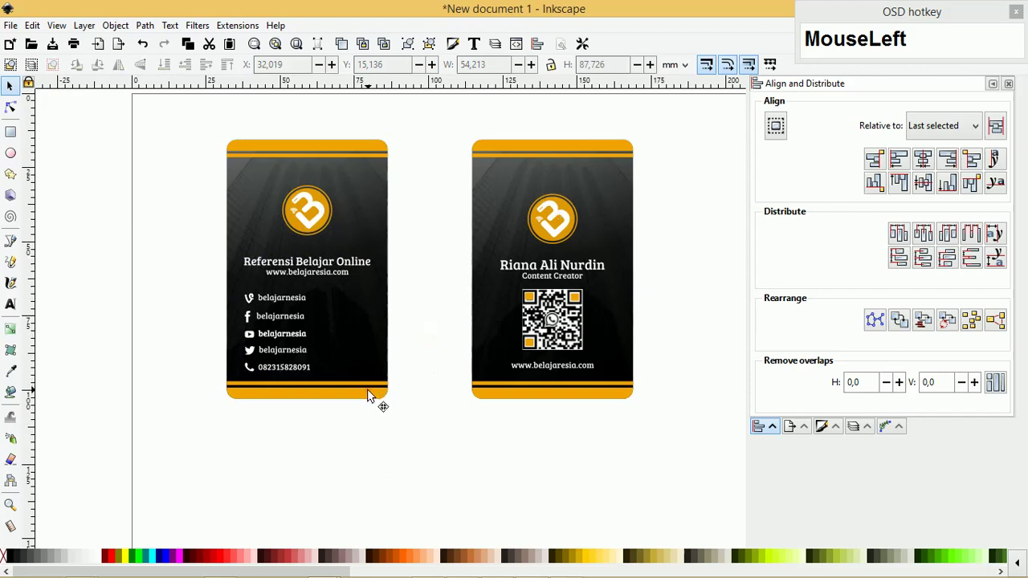
click(494, 395)
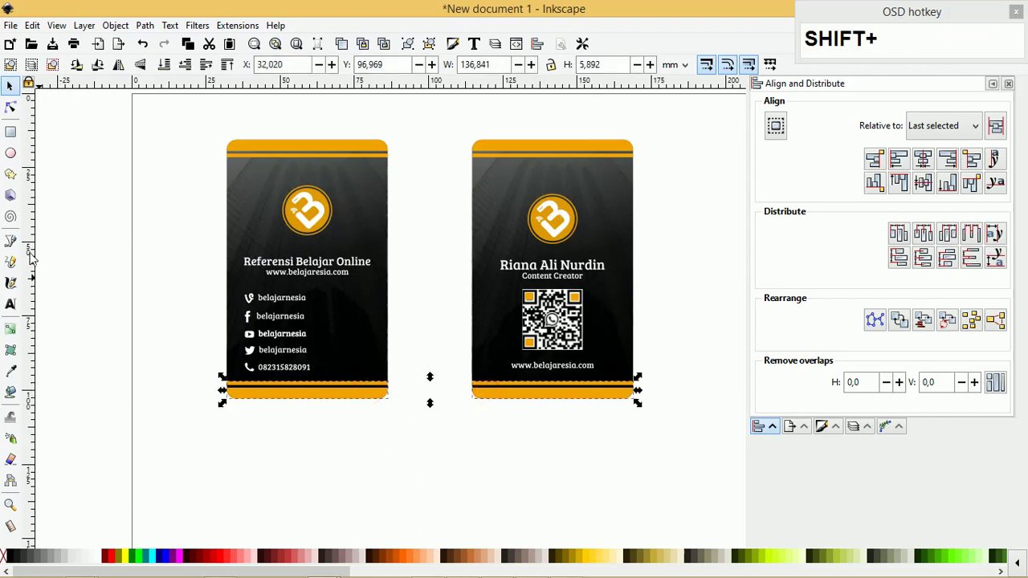
click(20, 372)
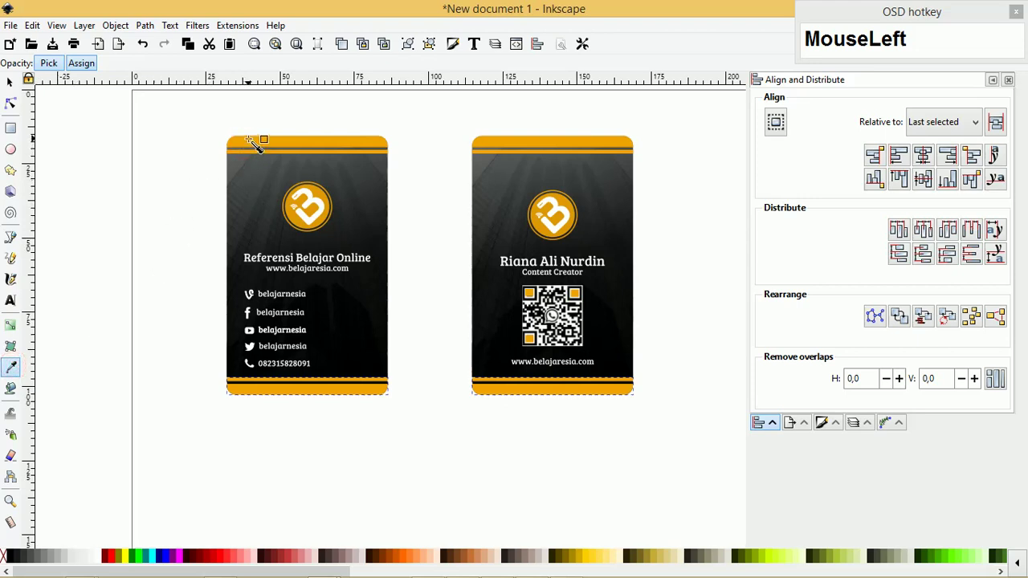